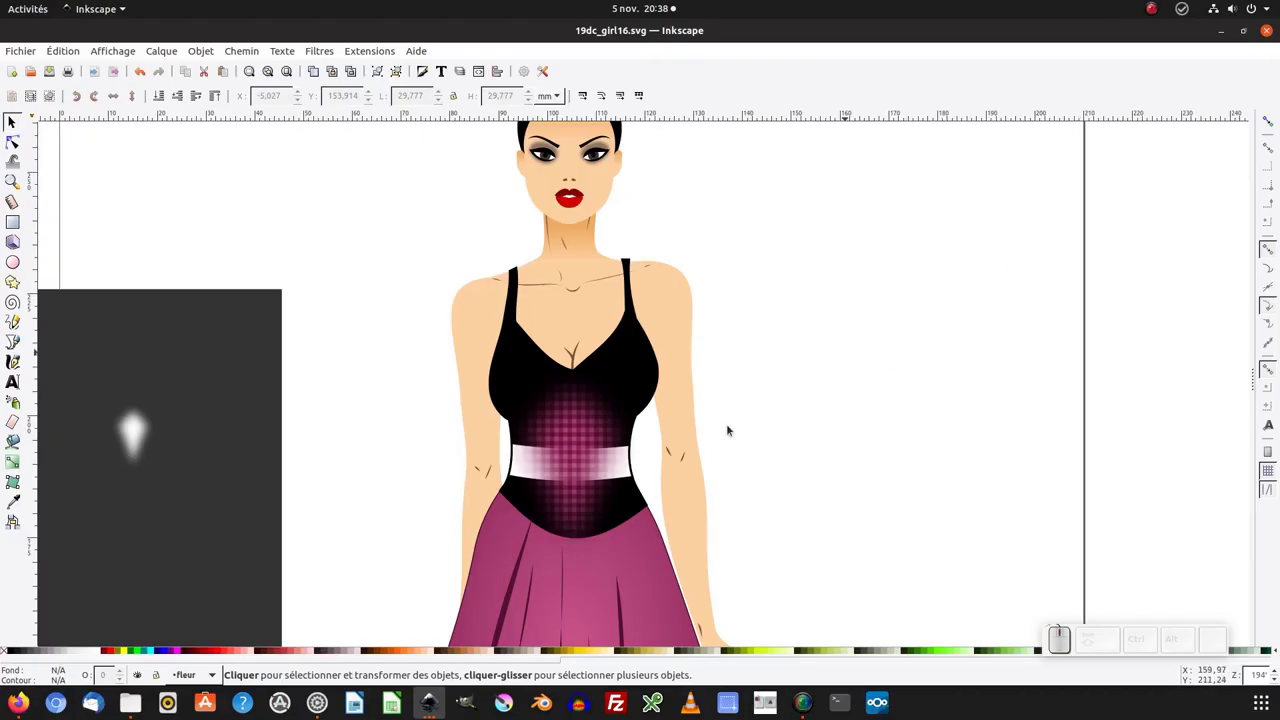
# Step: Move the masked magenta patterned spot from the waistband up onto the bodice chest
pyautogui.click(584, 193)
pyautogui.click(584, 193)
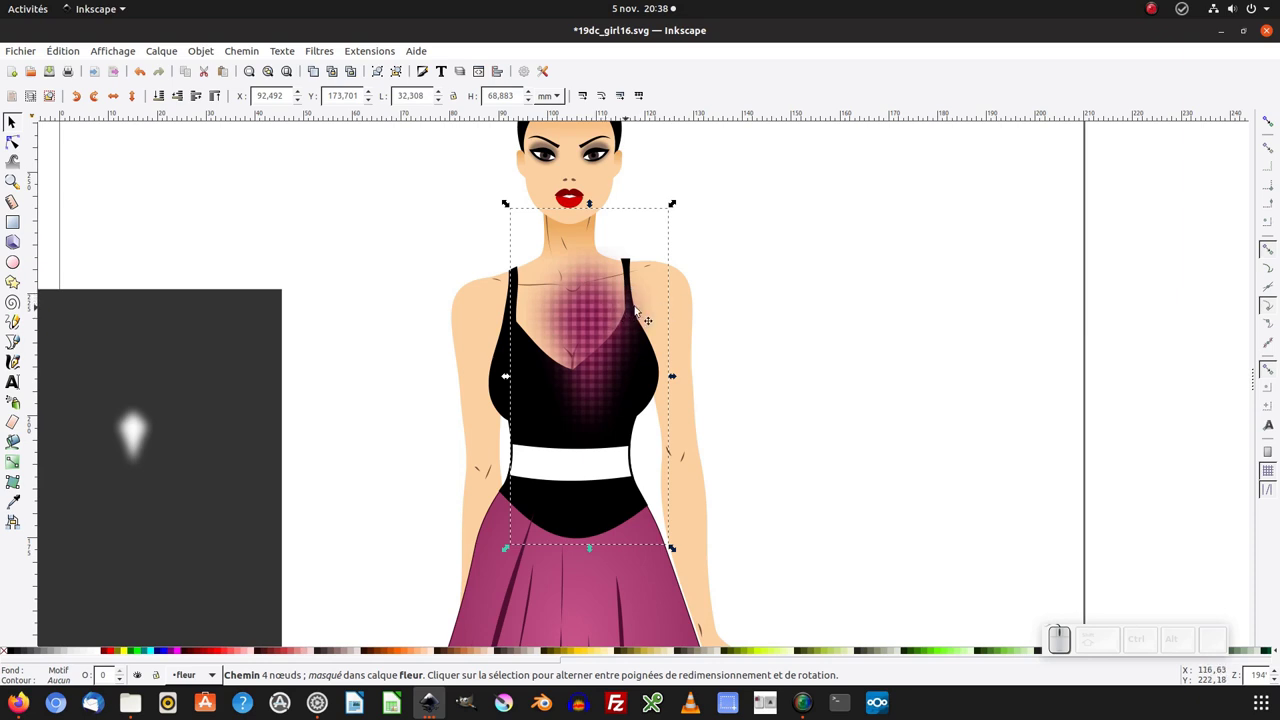
pyautogui.moveTo(611, 324); pyautogui.dragTo(584, 193)
pyautogui.middleClick(586, 190)
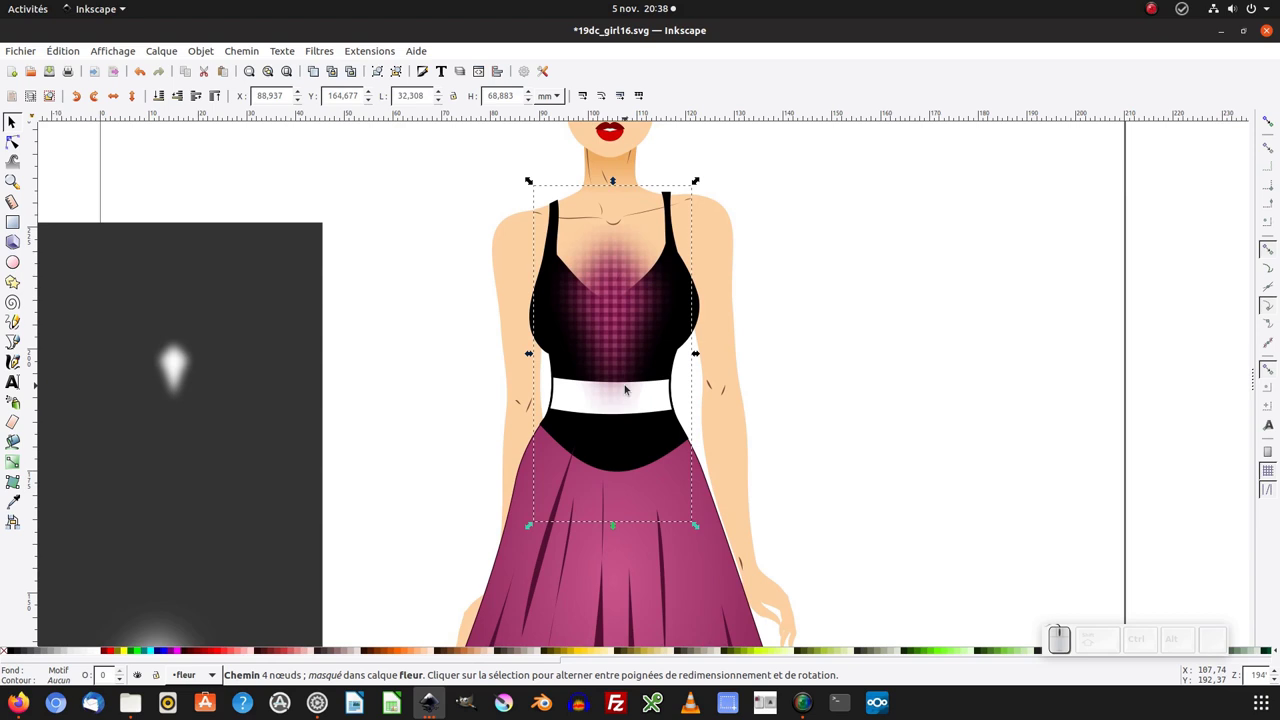
pyautogui.press('KP_Subtract')
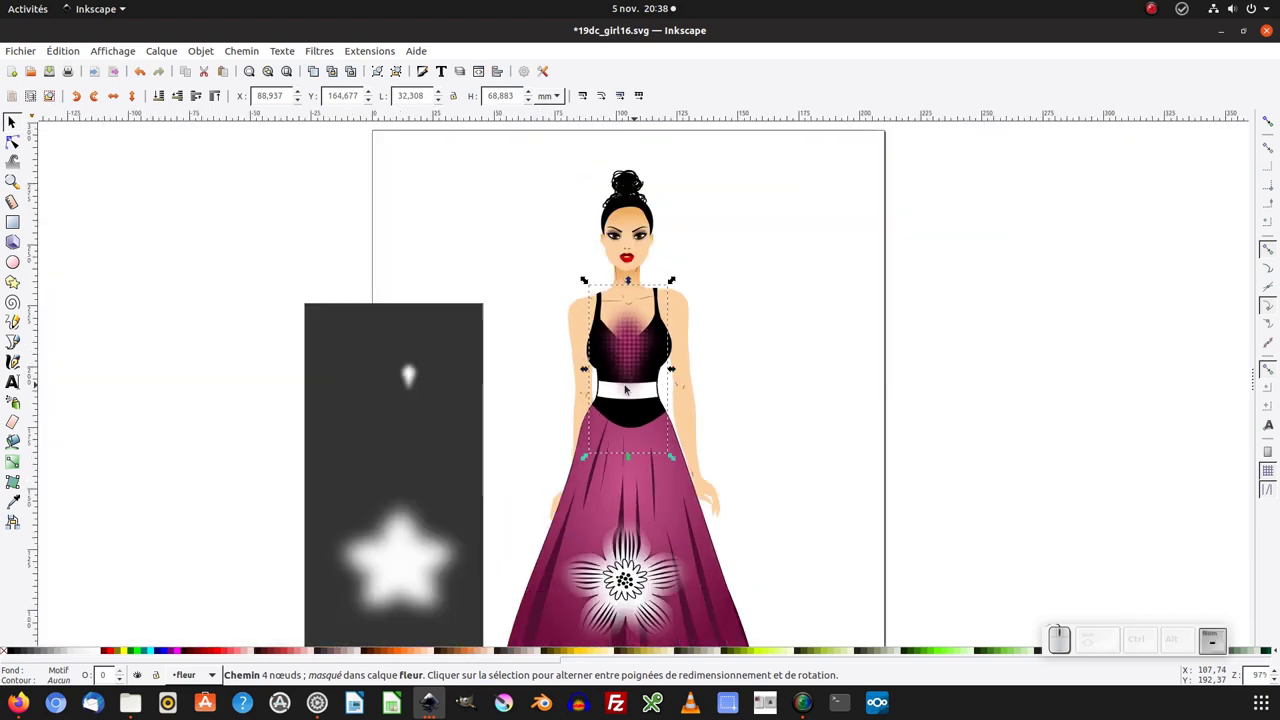
pyautogui.middleClick(628, 430)
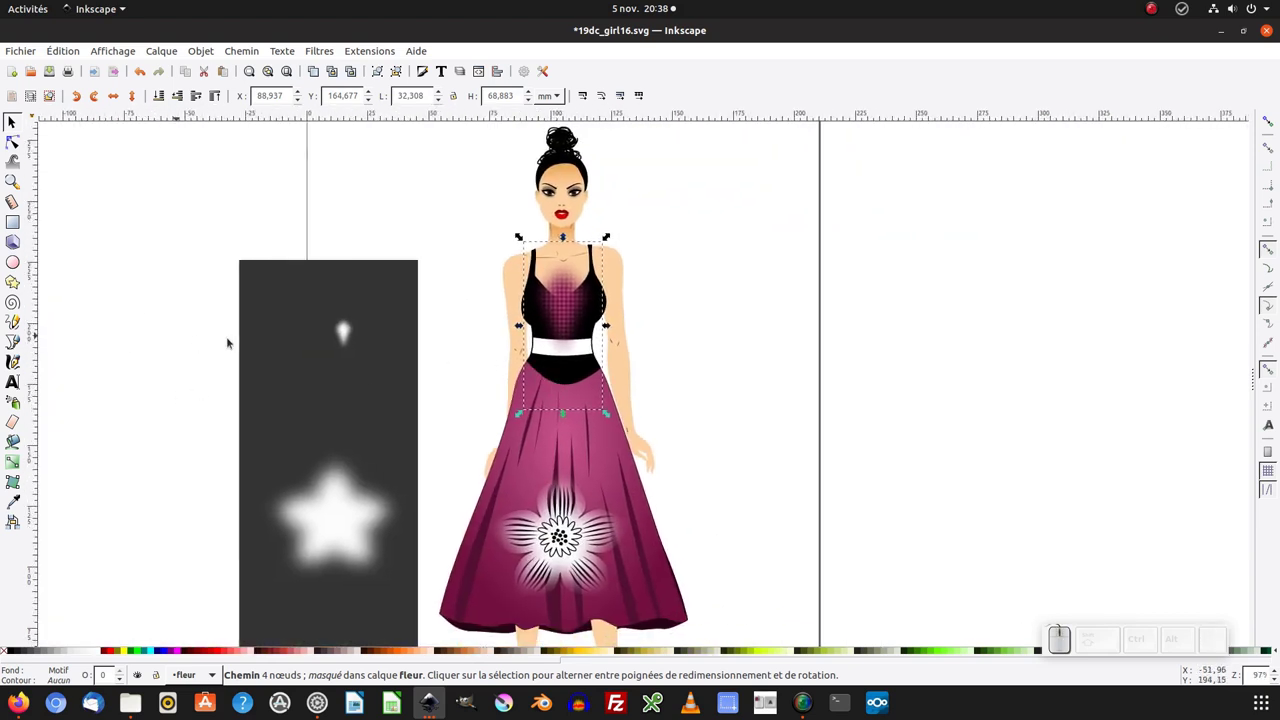
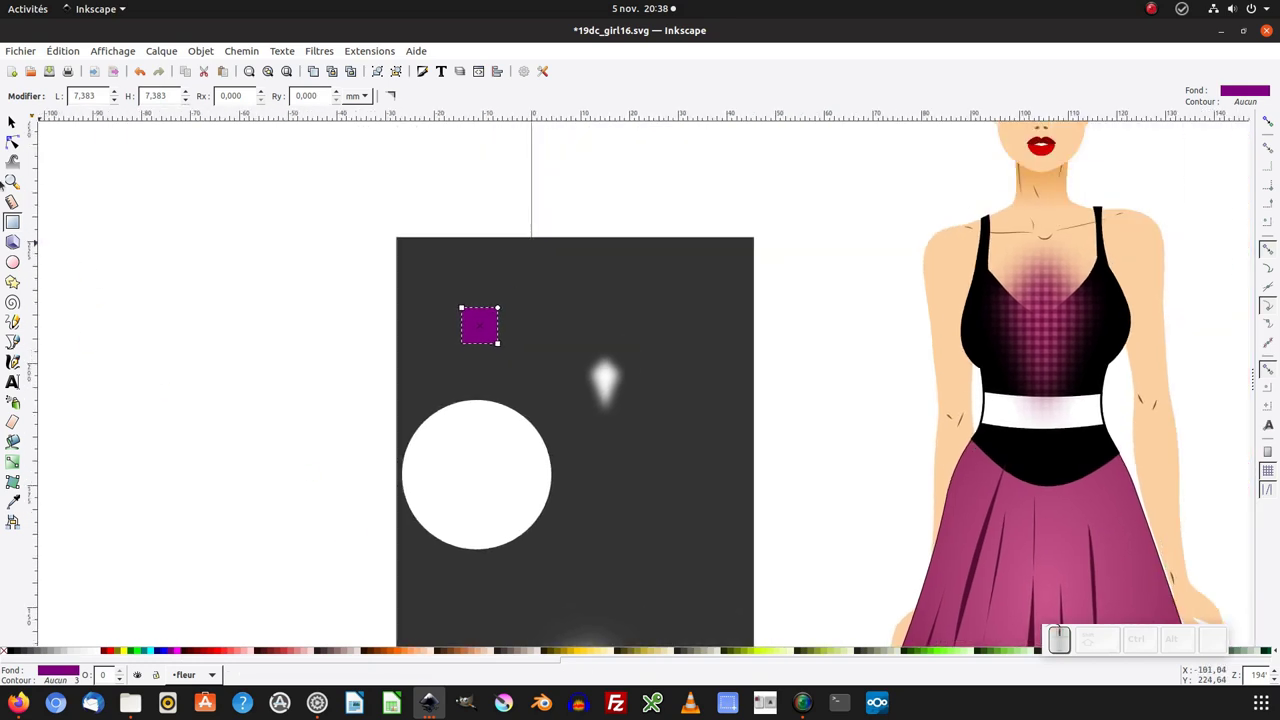
# Step: Select the new small purple square drawn on the dark scratch area
pyautogui.click(1056, 141)
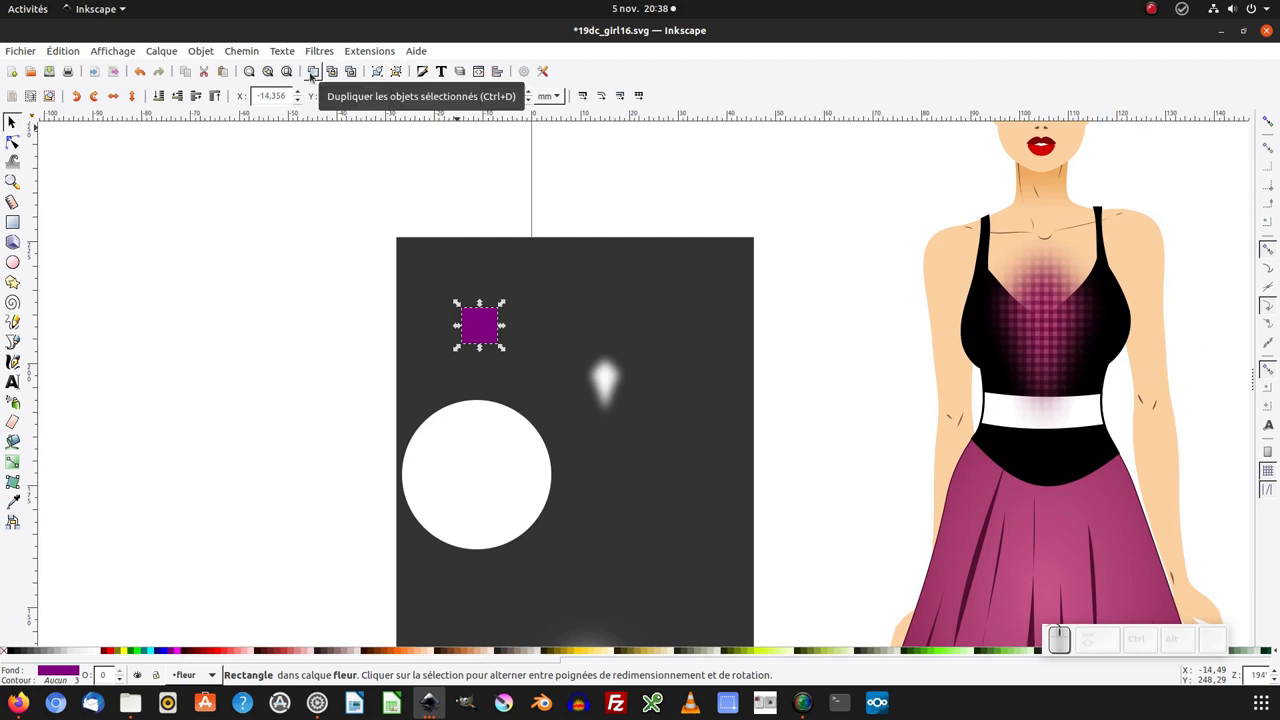
# Step: Duplicate the purple square via Édition > Dupliquer and select the copy
pyautogui.click(74, 54)
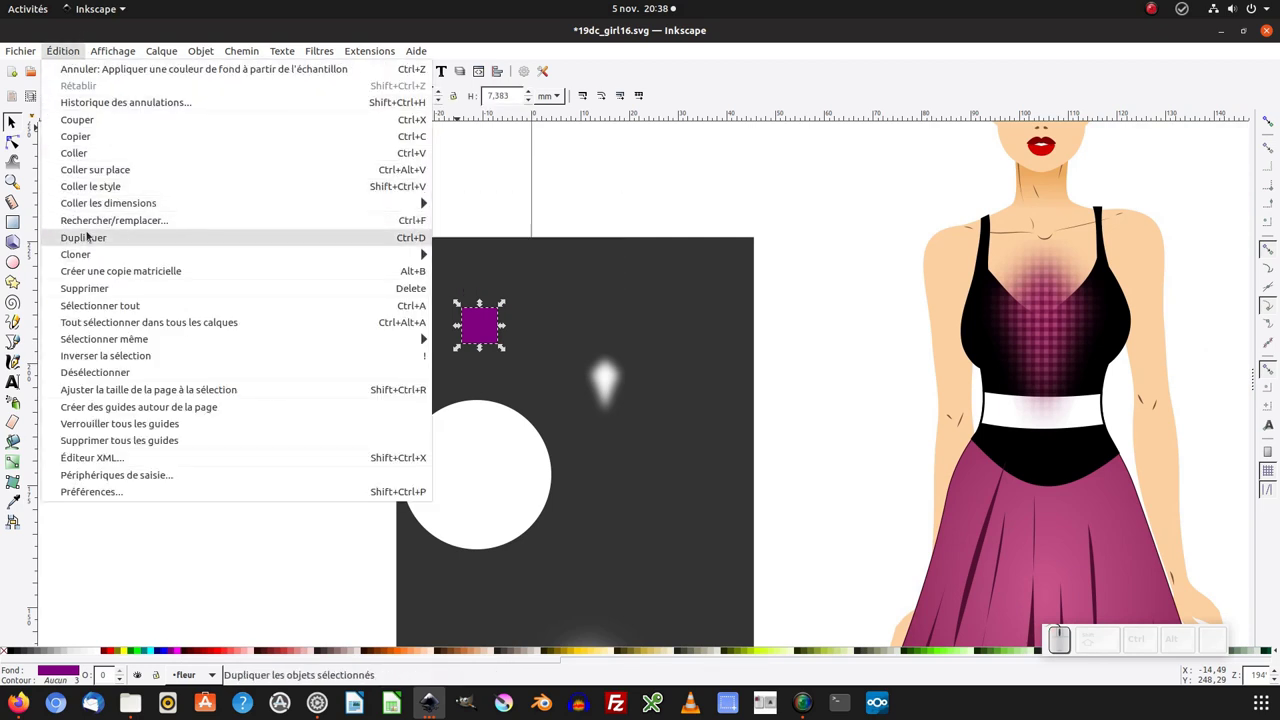
pyautogui.click(92, 236)
pyautogui.click(1056, 141)
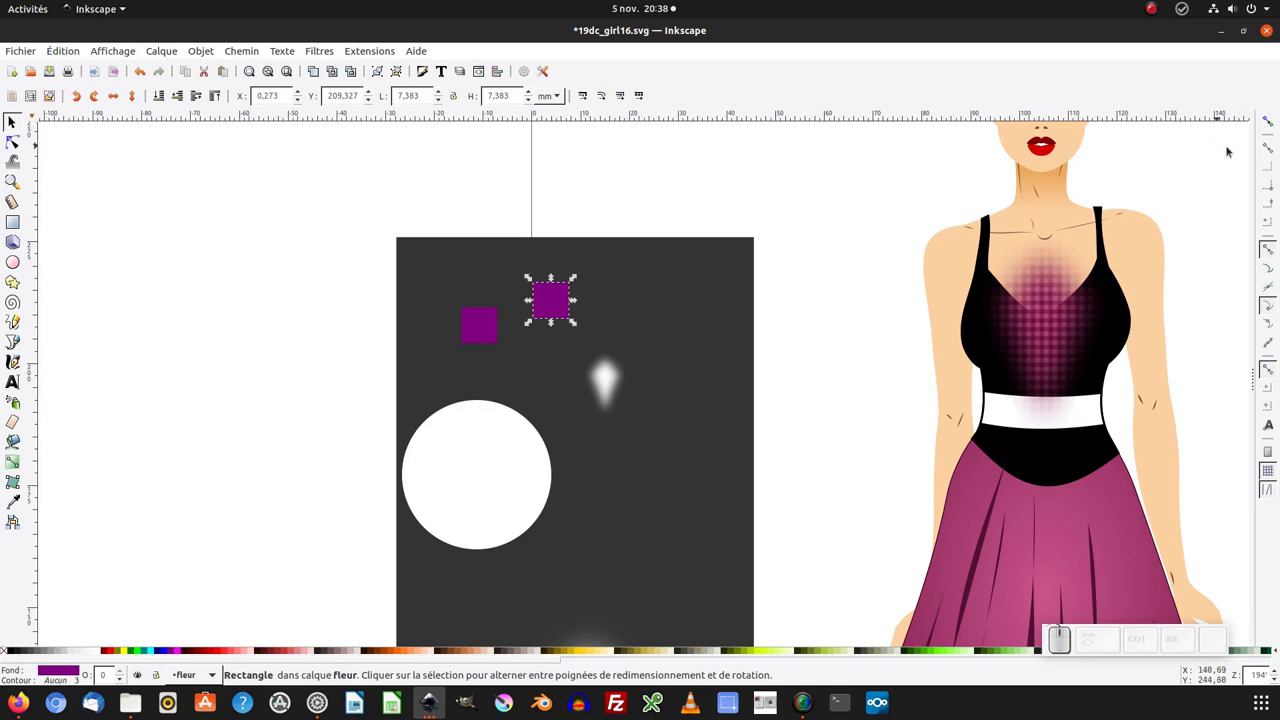
pyautogui.click(1272, 124)
pyautogui.click(1274, 148)
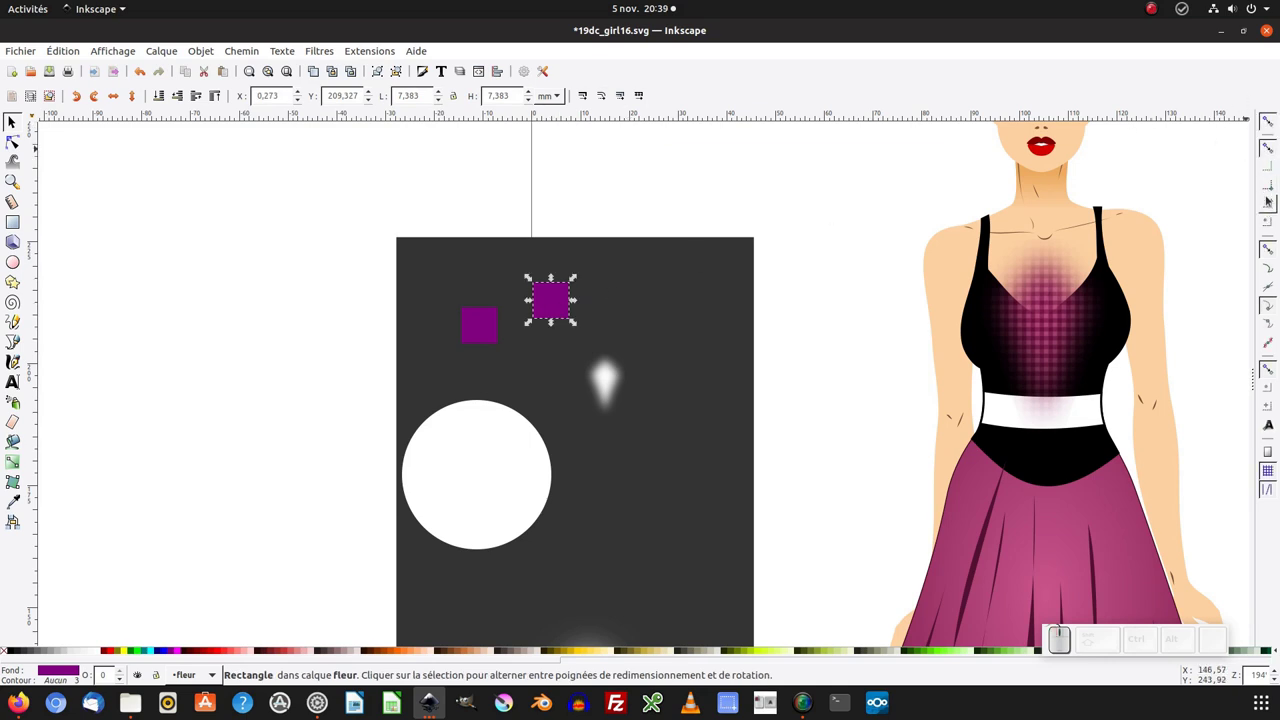
pyautogui.click(1276, 193)
# Step: Snap the duplicate square corner-to-corner beside the original to start the 2×2 block
pyautogui.moveTo(553, 309); pyautogui.dragTo(507, 333)
pyautogui.click(235, 325)
pyautogui.click(509, 288)
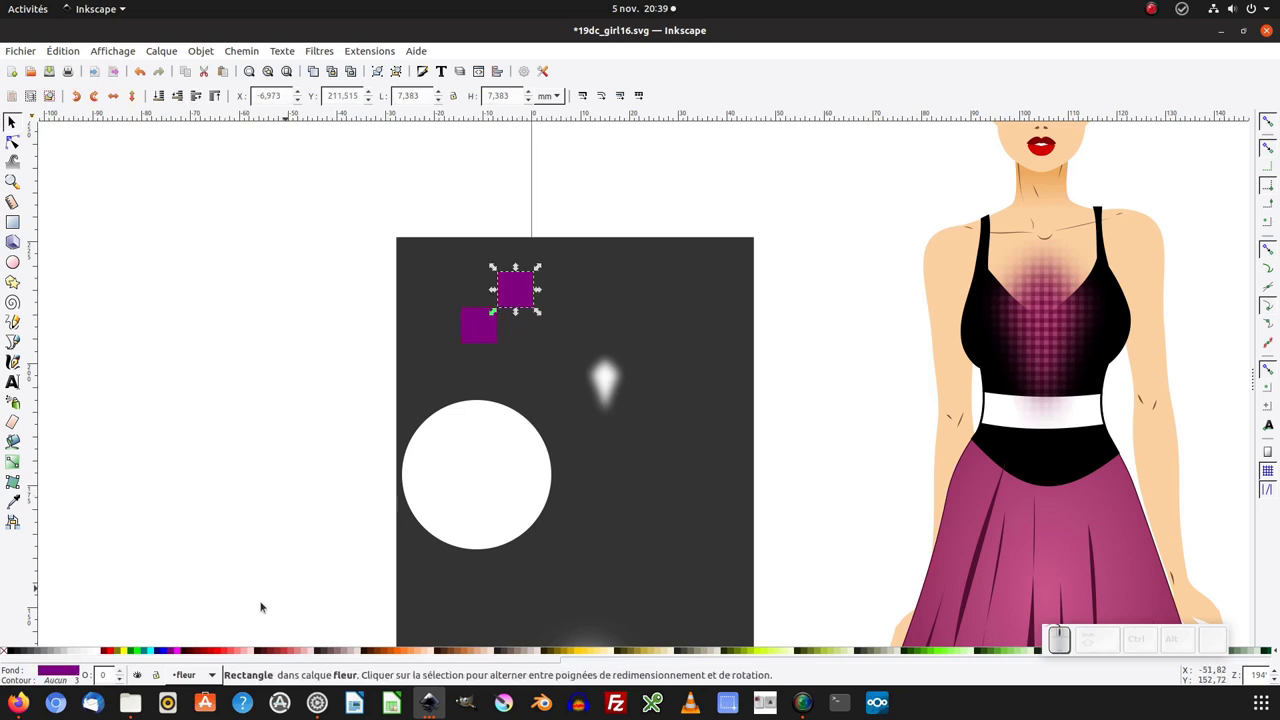
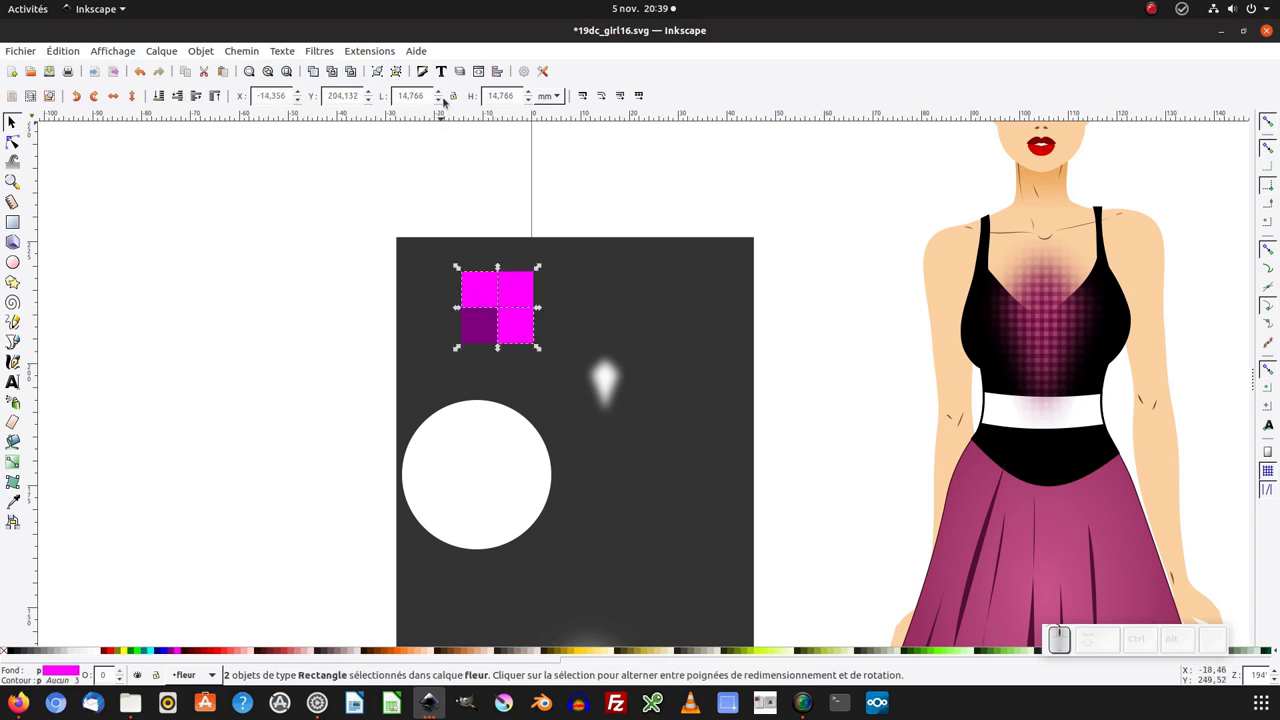
# Step: Recolour squares to darker purple b201b2ff in Fond et contour, leaving top-right magenta
pyautogui.click(433, 76)
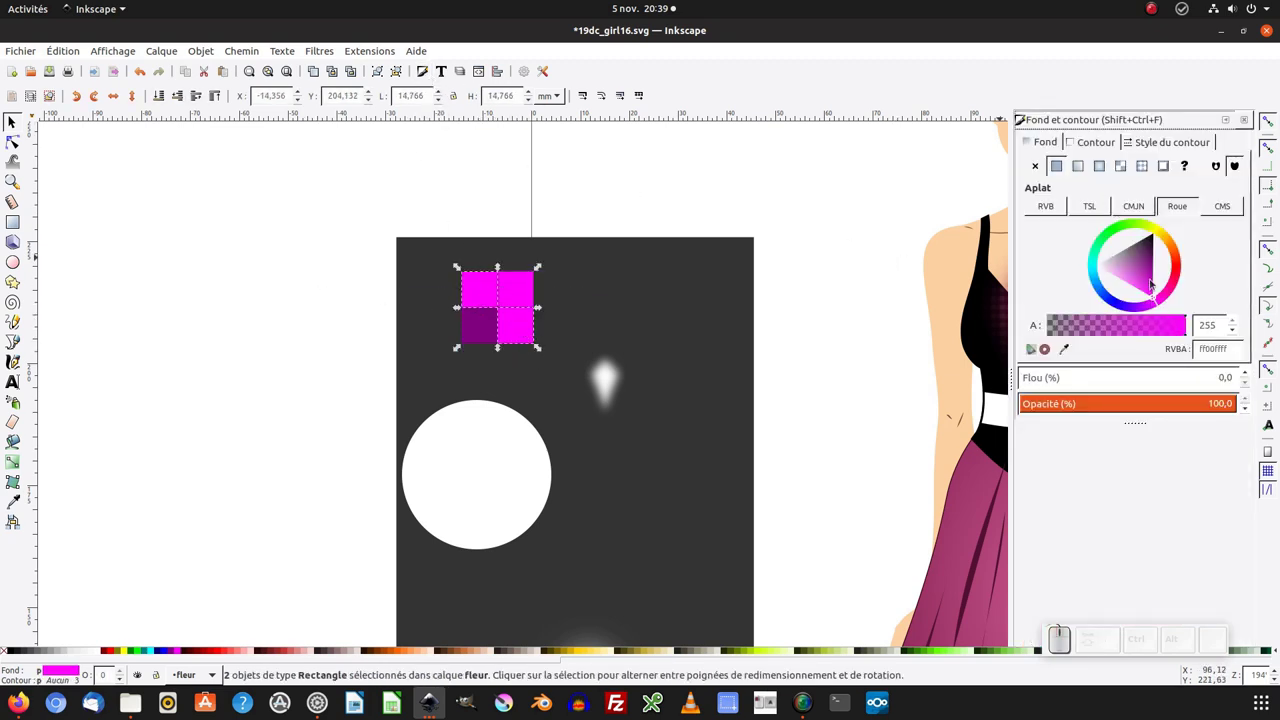
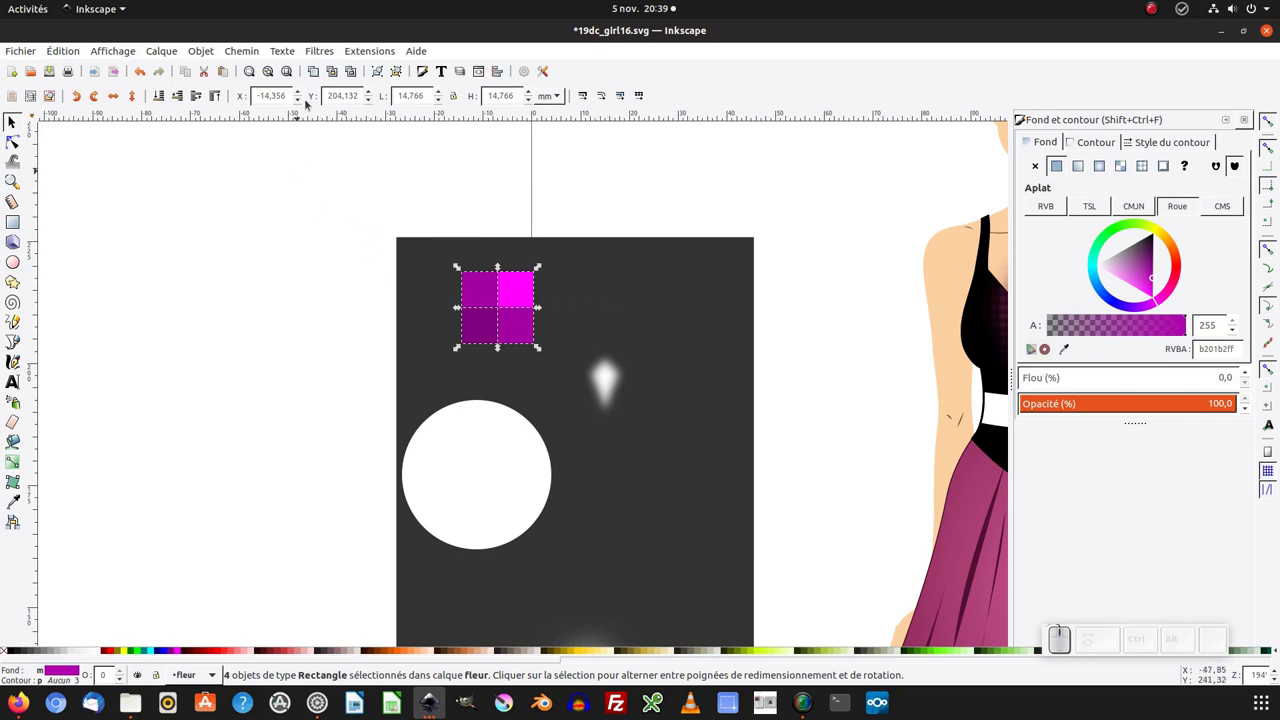
pyautogui.click(292, 201)
pyautogui.click(520, 286)
pyautogui.click(398, 188)
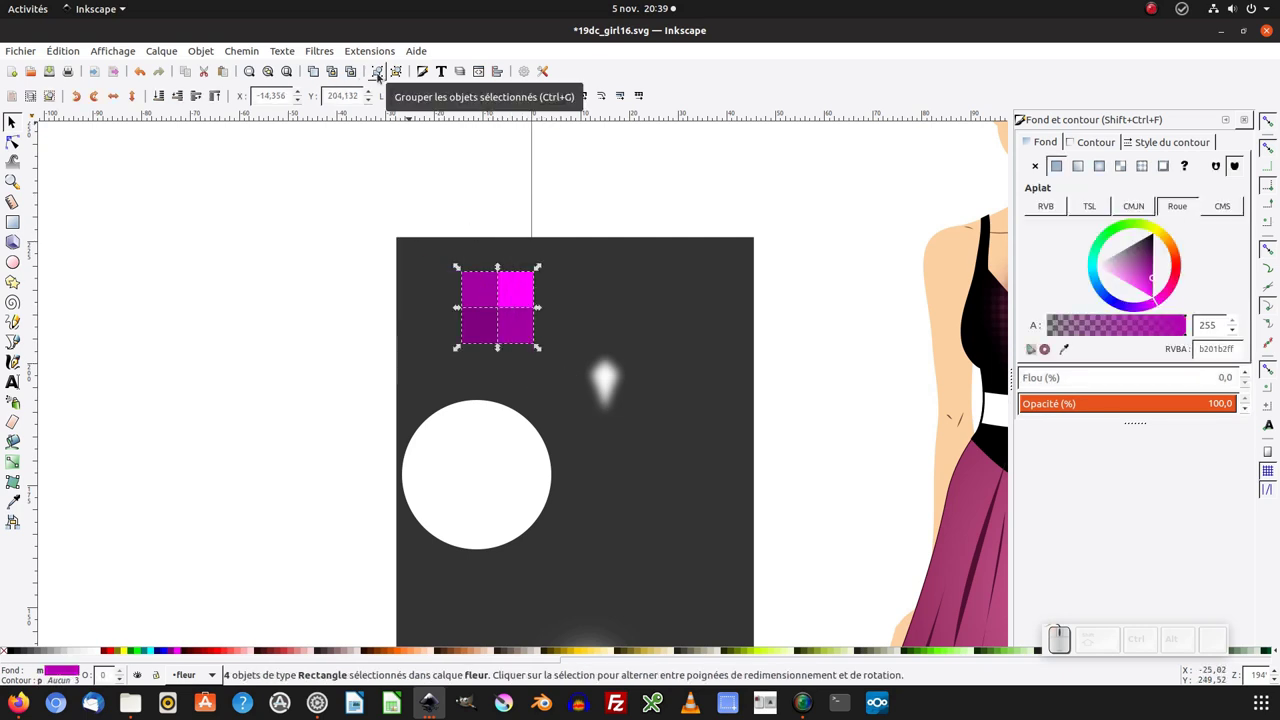
# Step: Group the four squares into one block and create a clone of the group
pyautogui.click(383, 78)
pyautogui.click(206, 51)
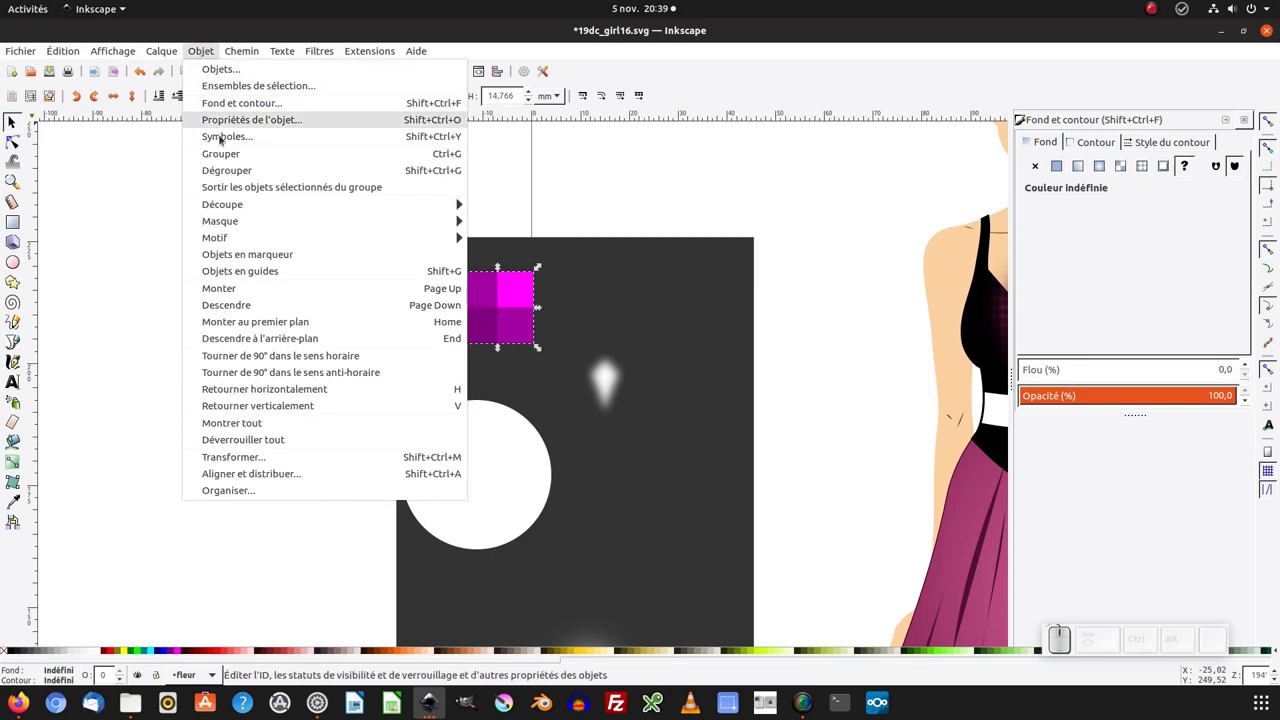
pyautogui.click(131, 185)
pyautogui.click(501, 311)
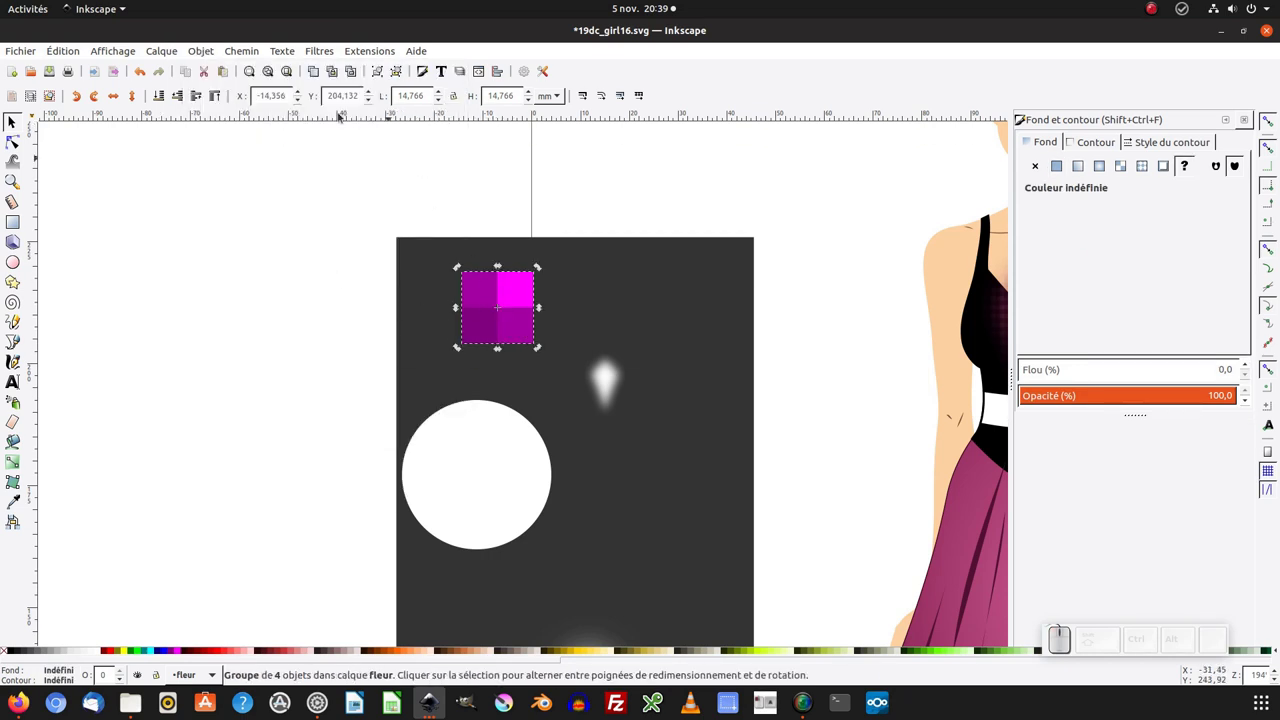
pyautogui.click(340, 77)
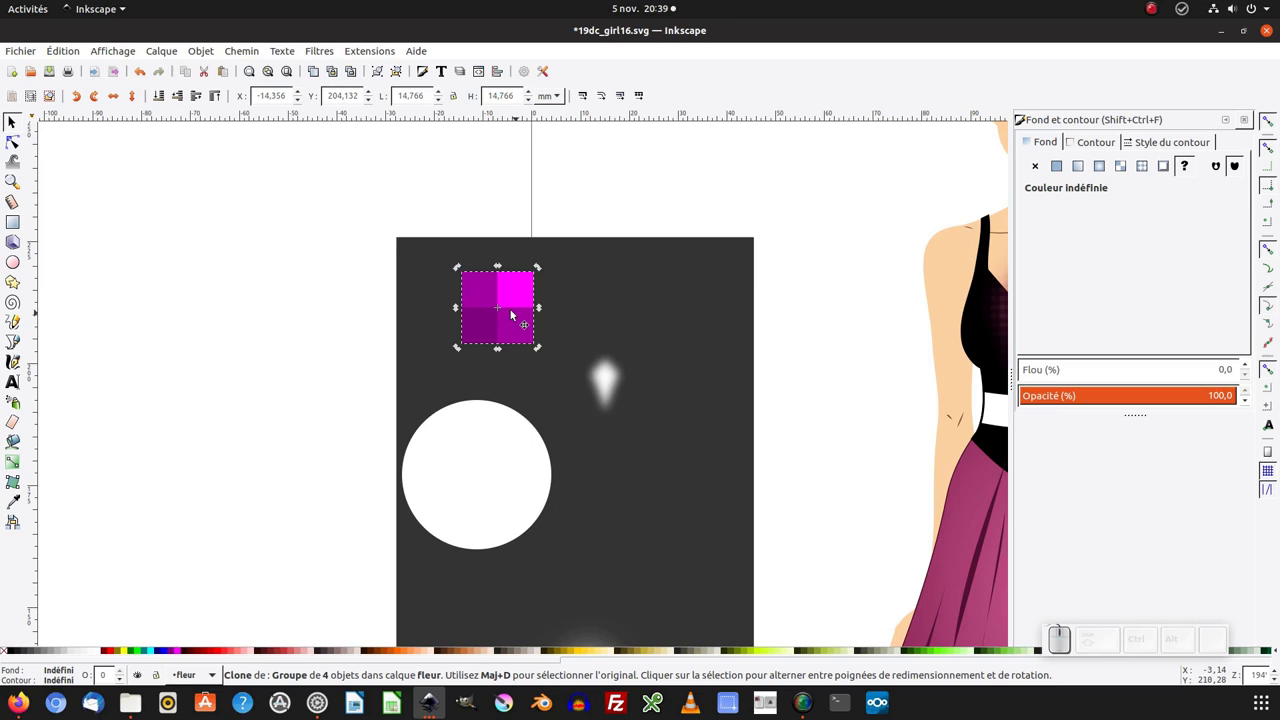
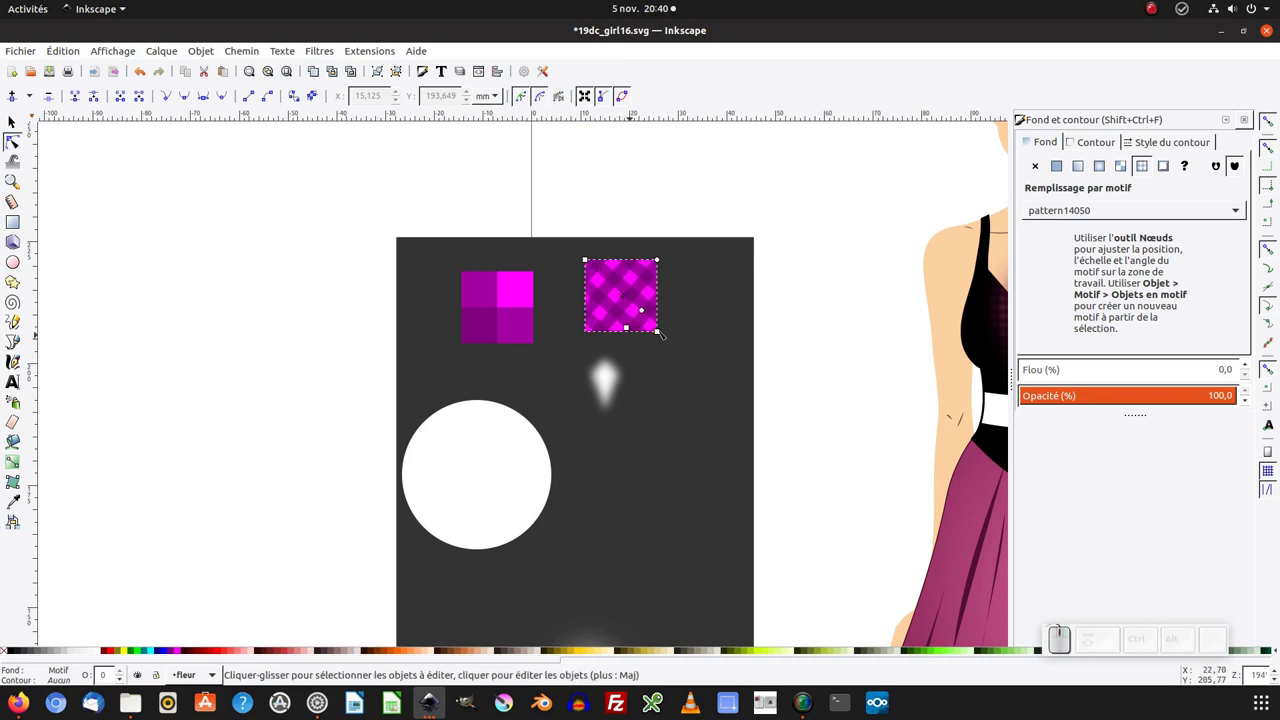
# Step: Drag the checkered pattern square onto the skirt just below the waistband
pyautogui.moveTo(20, 127); pyautogui.dragTo(415, 345)
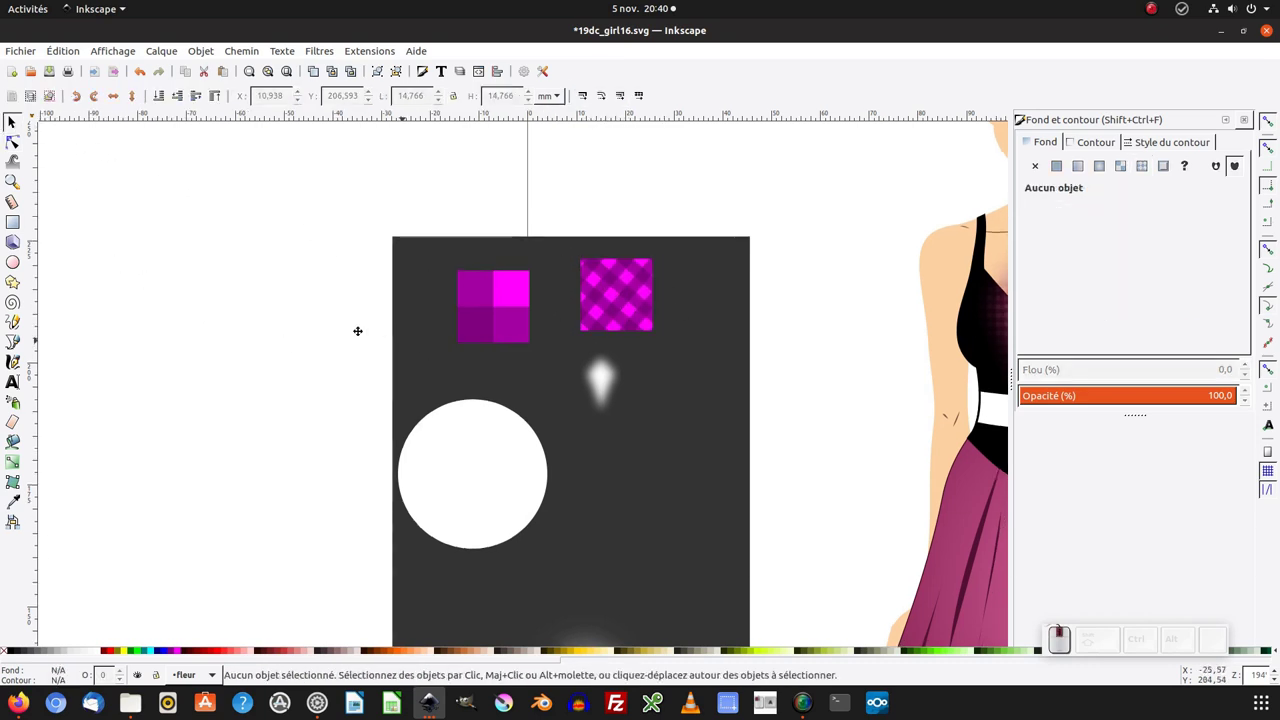
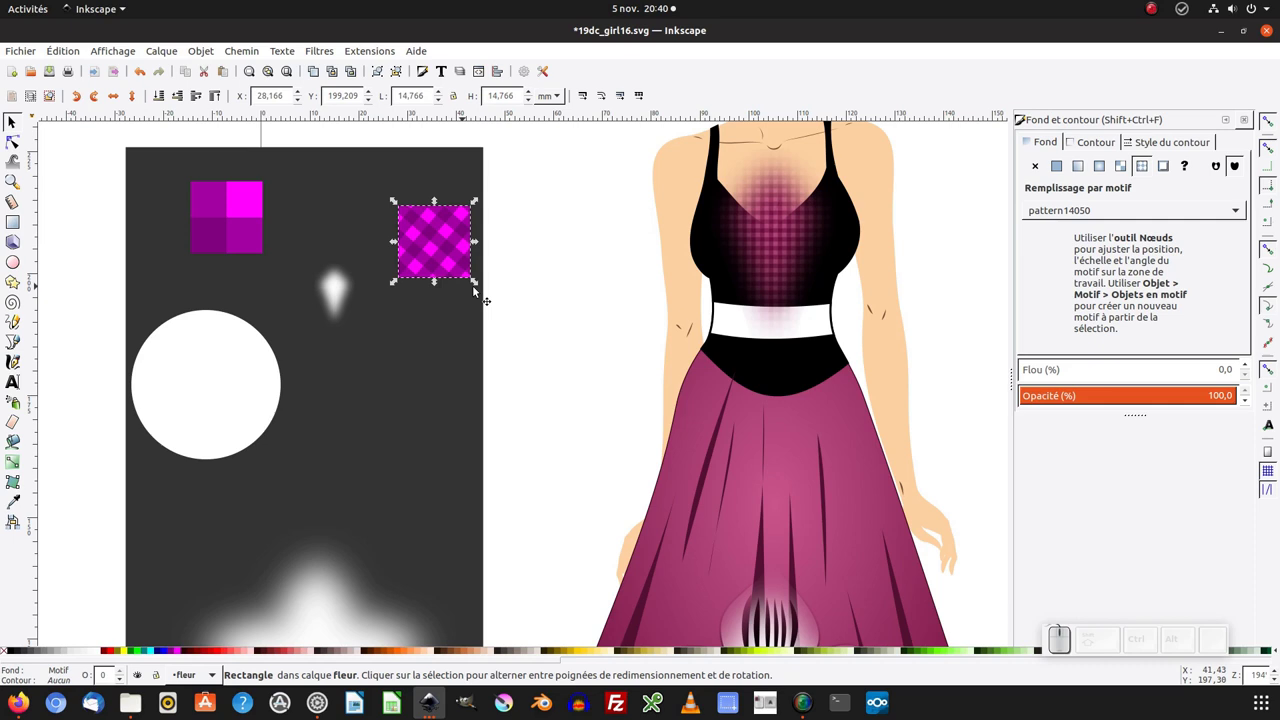
pyautogui.moveTo(481, 303); pyautogui.dragTo(783, 414)
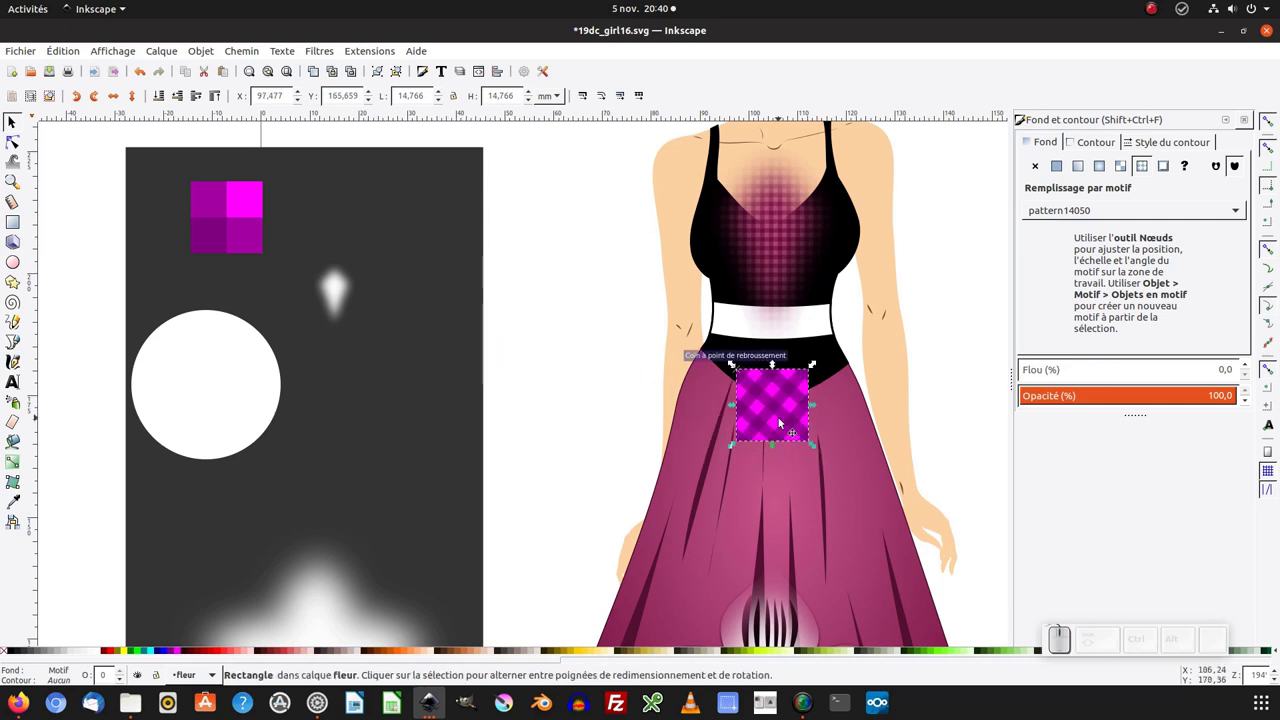
pyautogui.click(612, 288)
pyautogui.middleClick(620, 299)
pyautogui.click(690, 429)
pyautogui.click(744, 424)
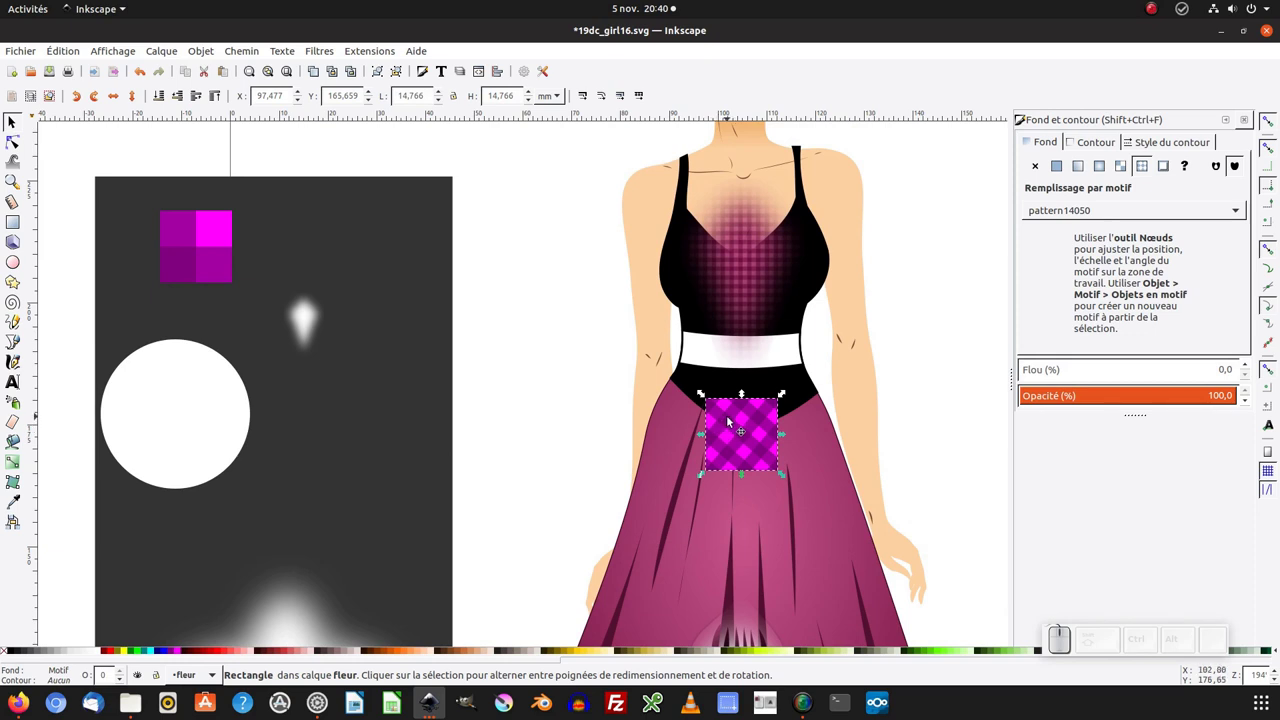
# Step: Duplicate the pattern square with Ctrl+D and move the copy back to the scratch area
pyautogui.press('ctrl+d')
pyautogui.moveTo(732, 440); pyautogui.dragTo(387, 273)
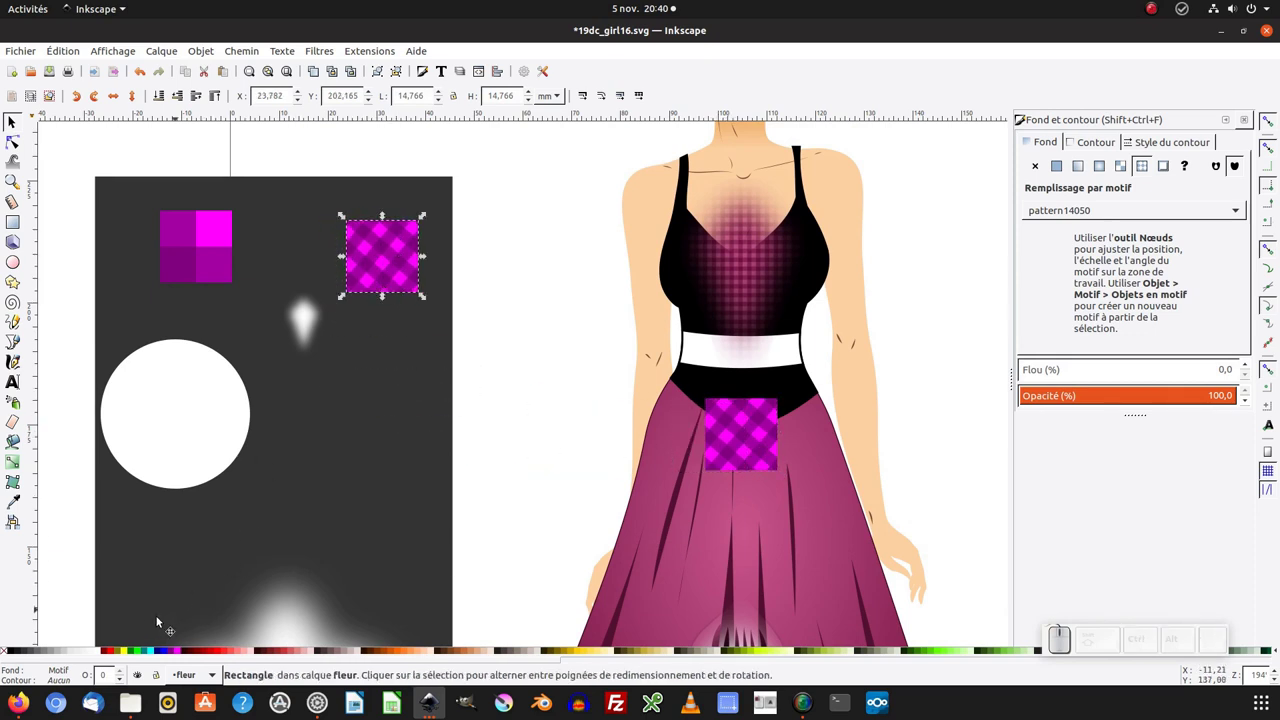
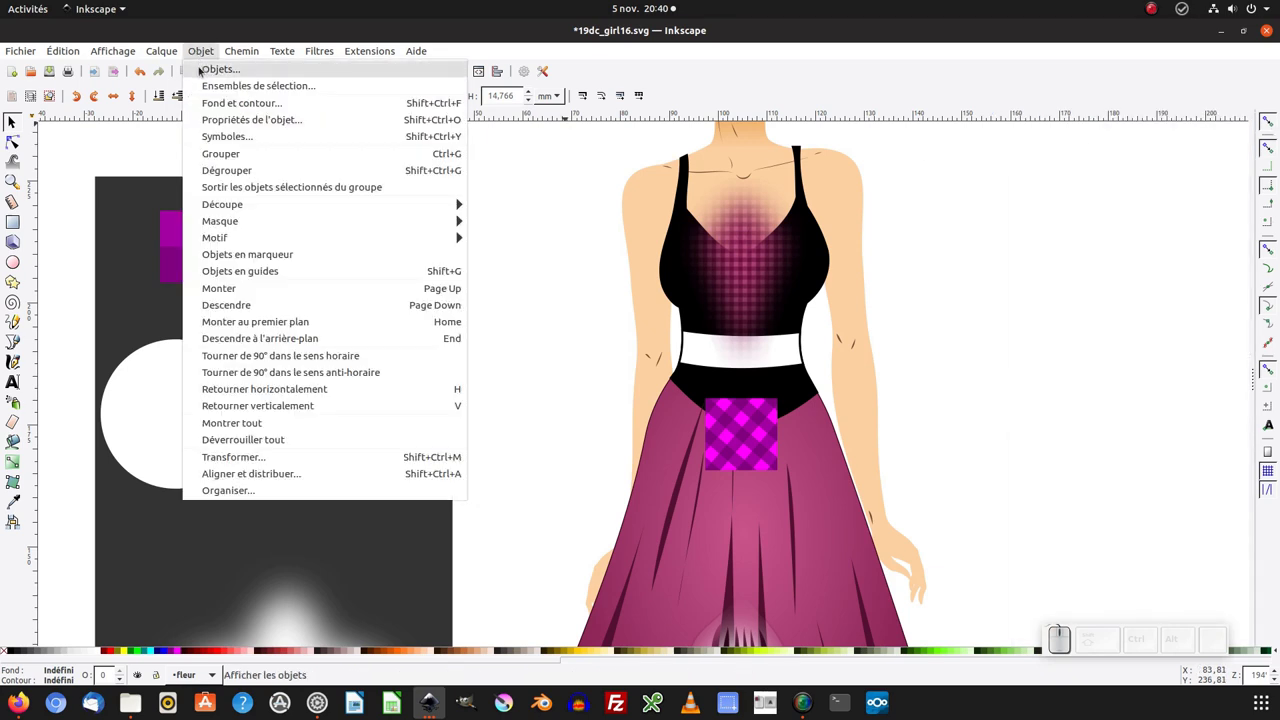
# Step: In the Objects dialog, rename the inner group holding the white square to groupe2
pyautogui.click(206, 72)
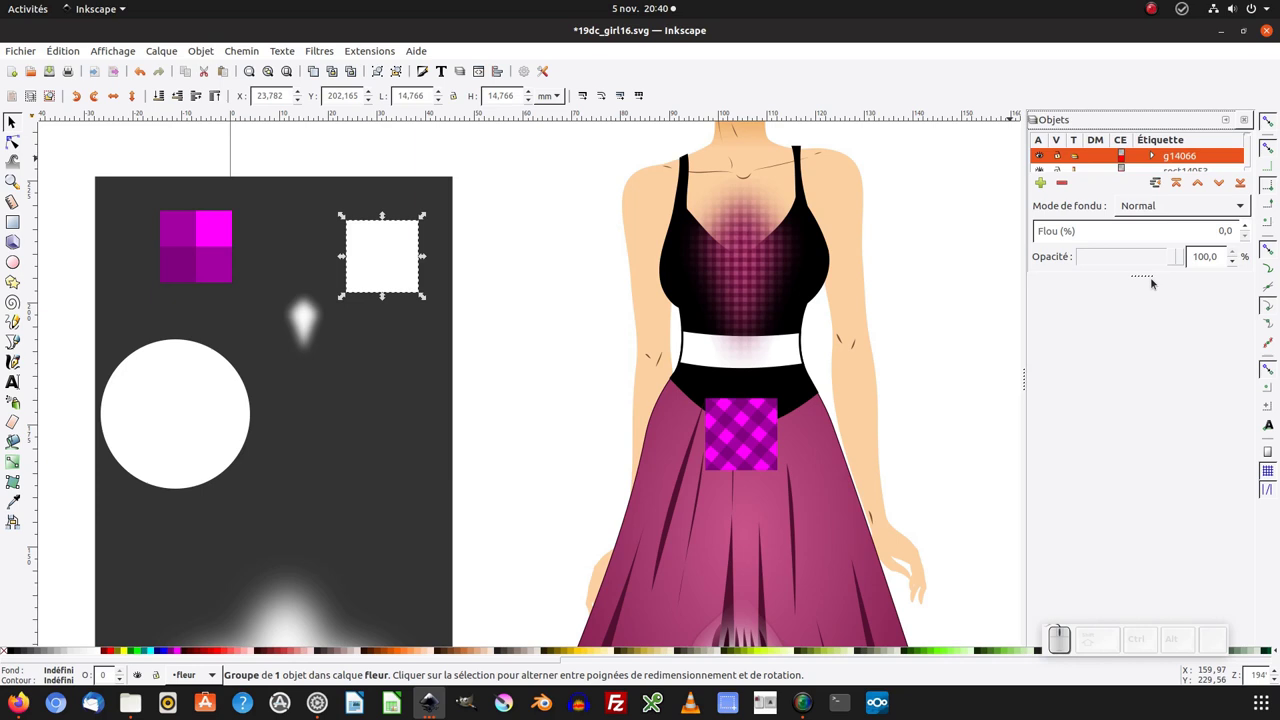
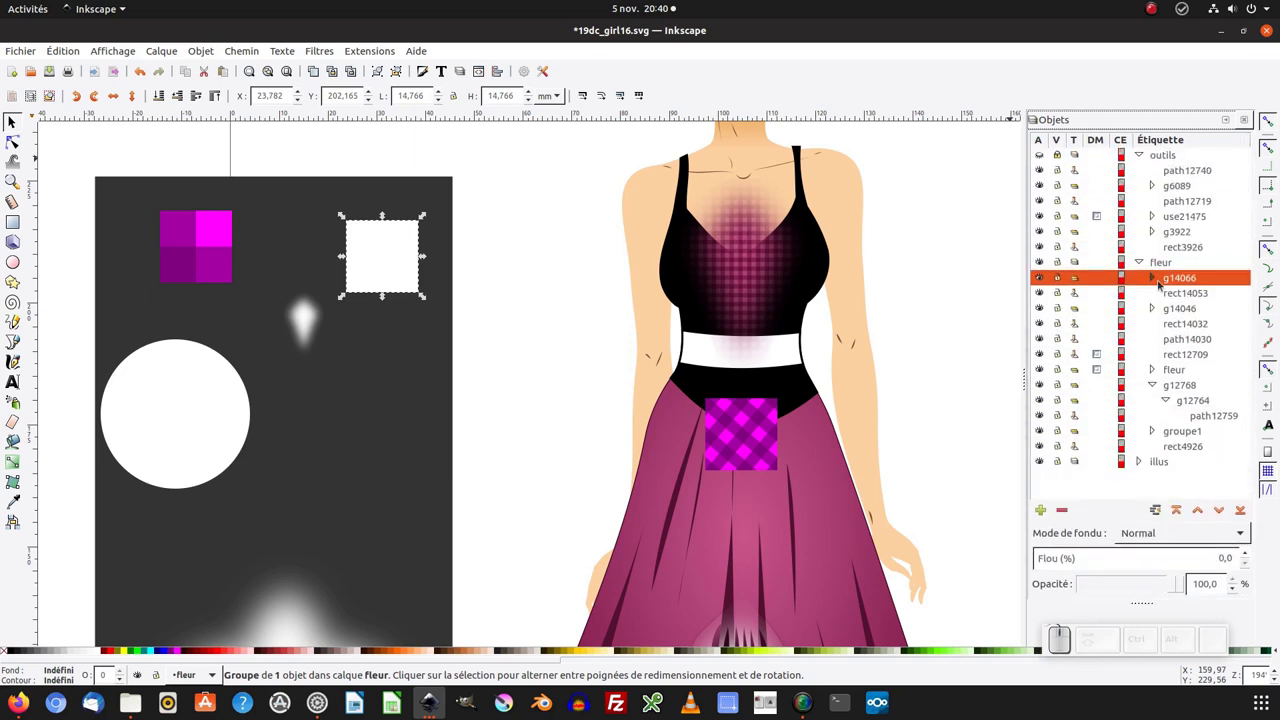
pyautogui.click(1160, 281)
pyautogui.click(1188, 283)
pyautogui.click(1174, 297)
pyautogui.click(1201, 301)
pyautogui.click(1215, 313)
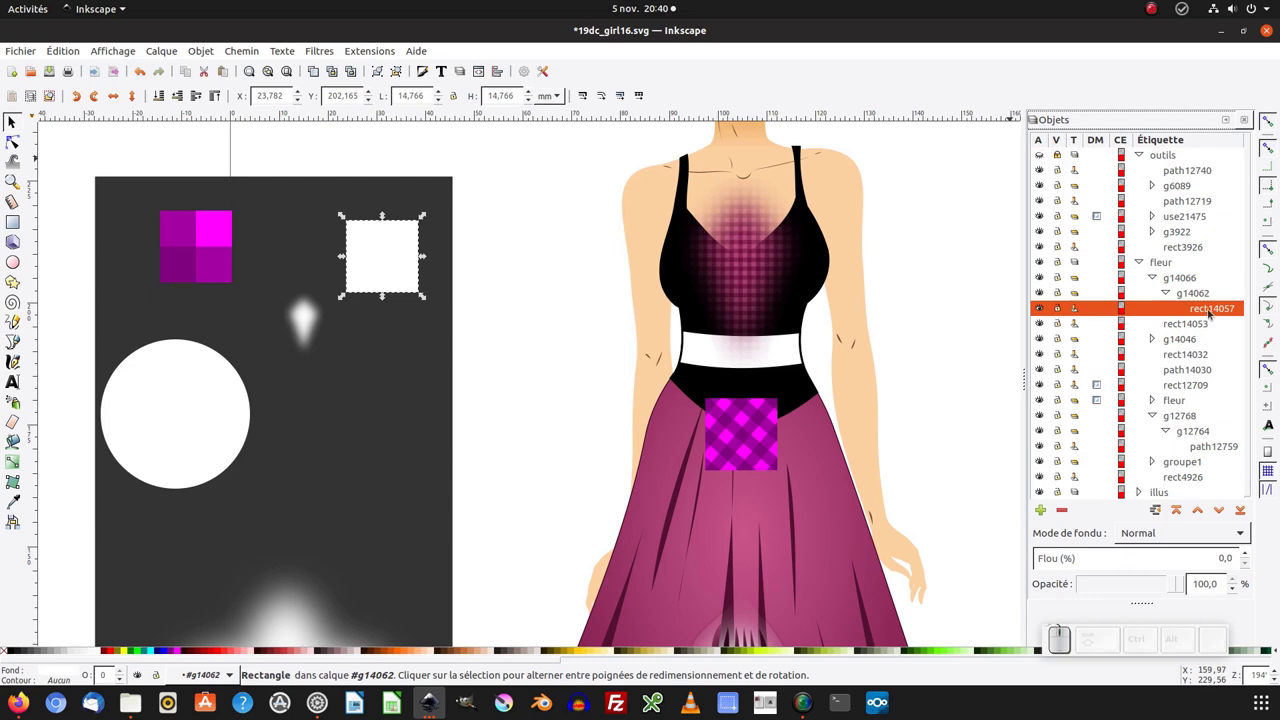
pyautogui.click(1202, 296)
pyautogui.click(1202, 296)
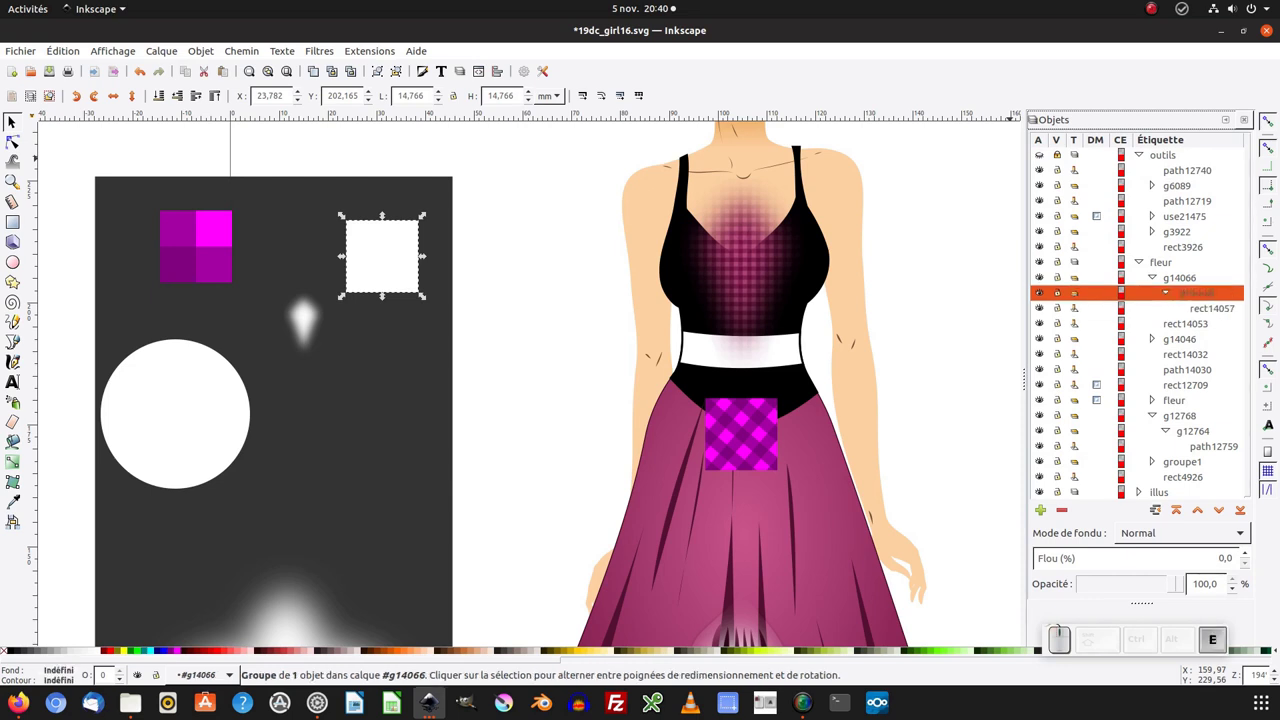
pyautogui.press('KP_2')
pyautogui.press('KP_Enter')
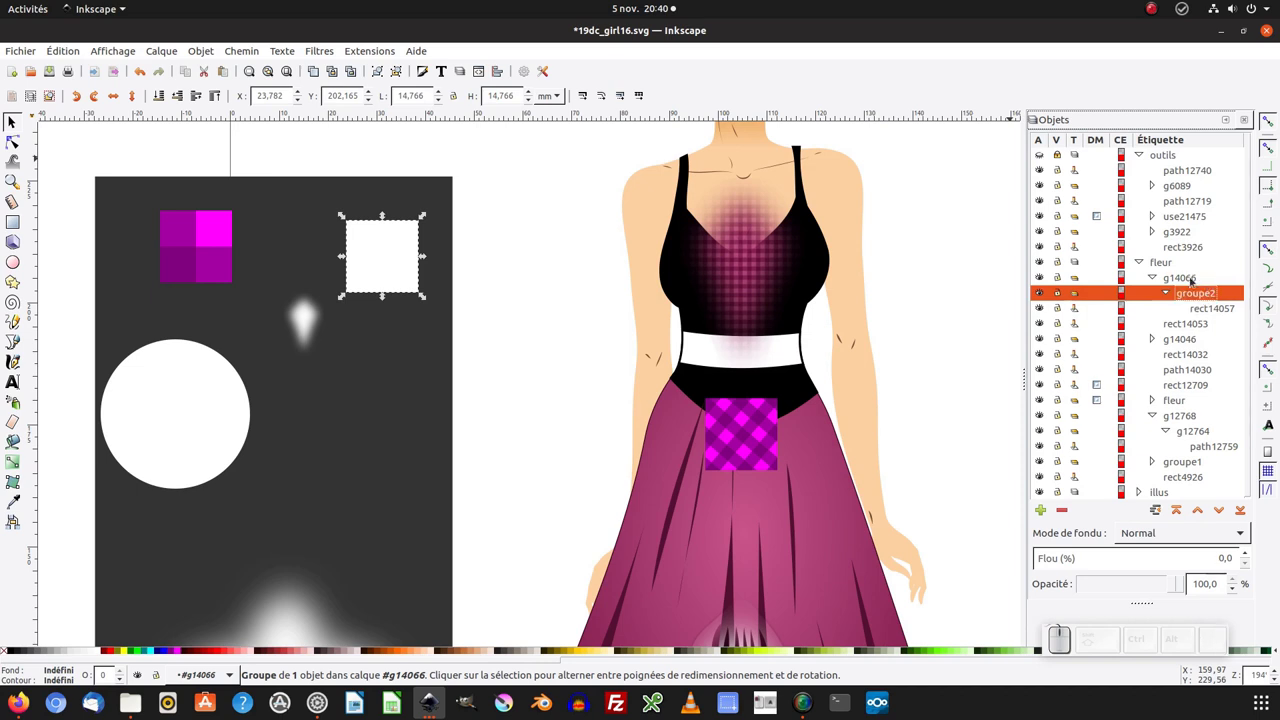
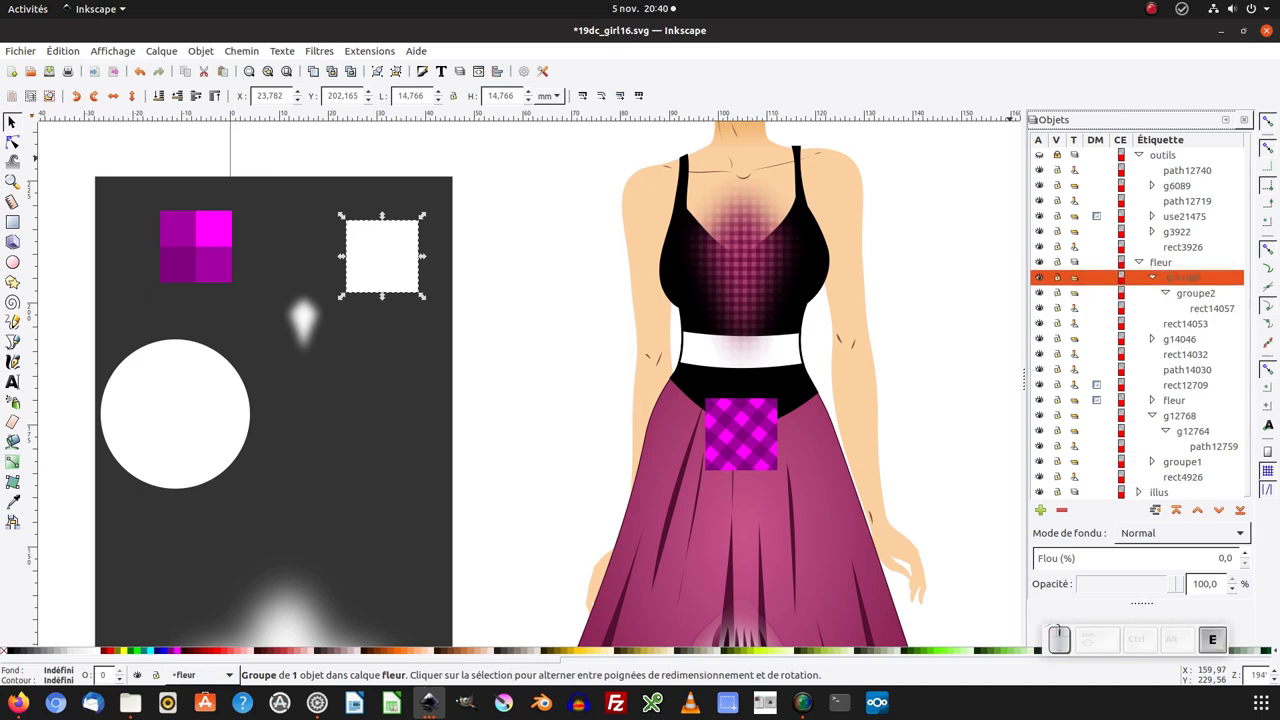
# Step: Rename the outer group to groupe1 and collapse its contents
pyautogui.press('BackSpace')
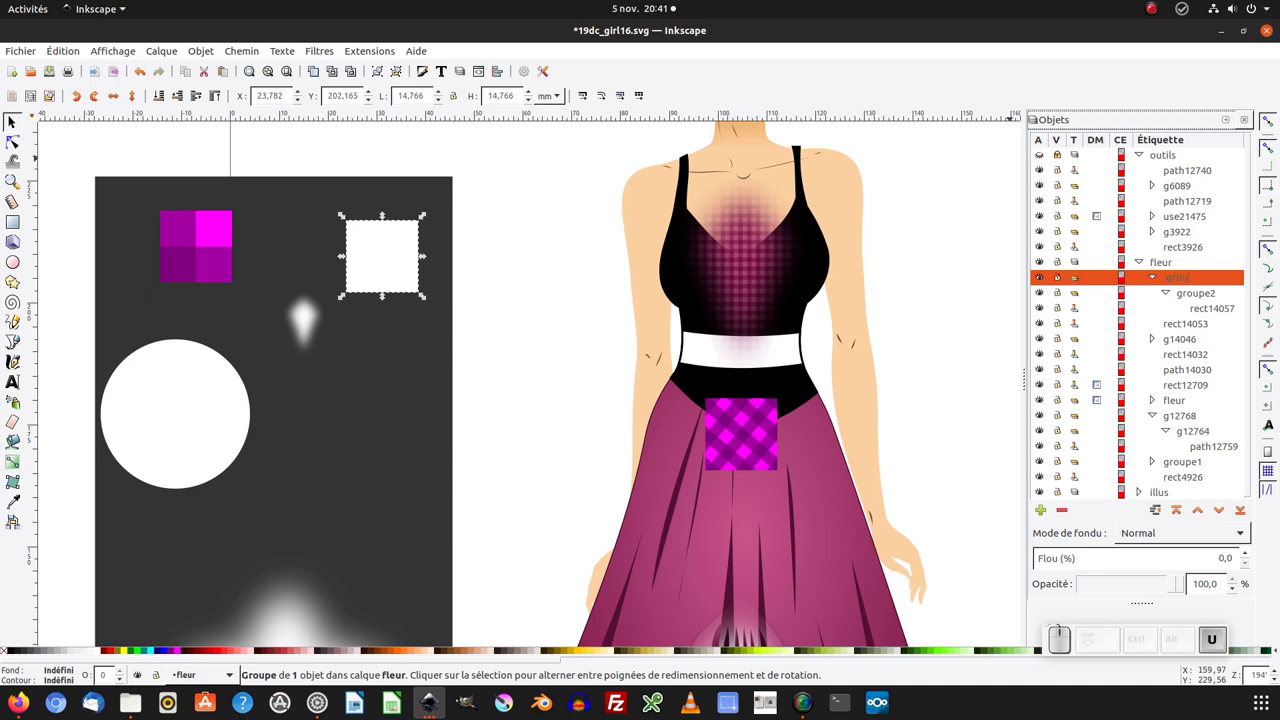
pyautogui.press('KP_1')
pyautogui.press('Return')
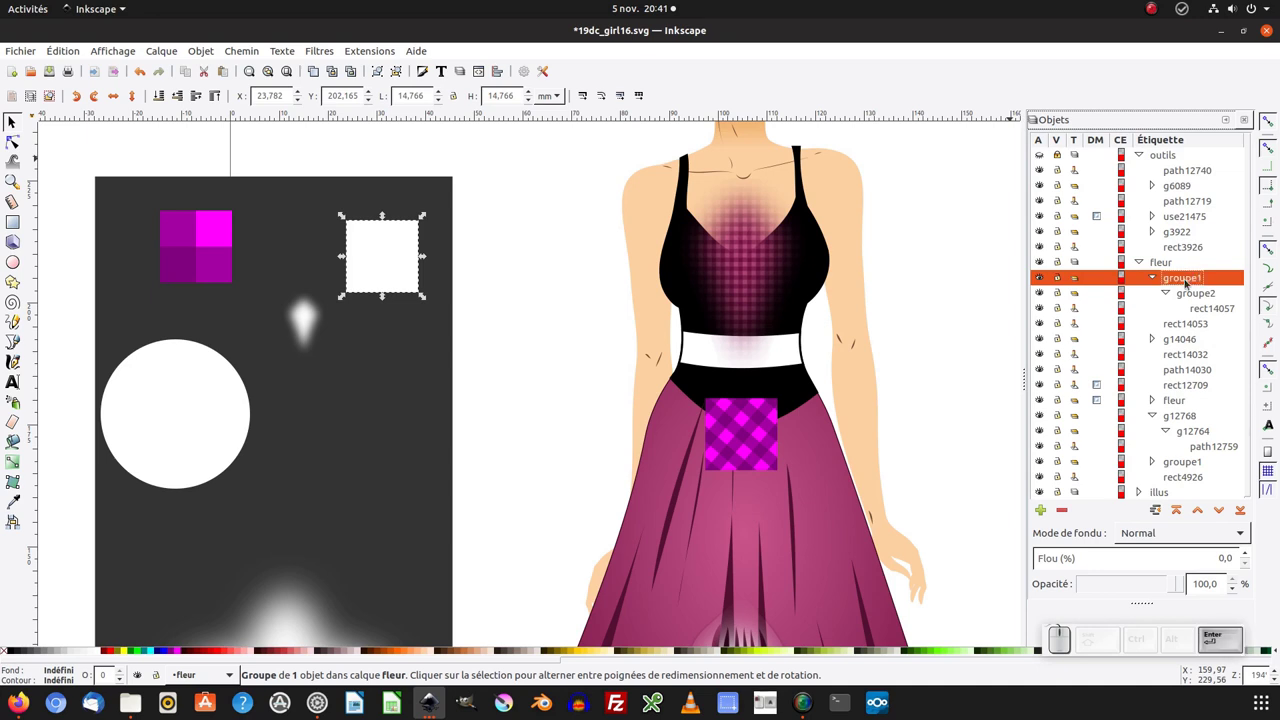
pyautogui.click(522, 272)
pyautogui.click(377, 249)
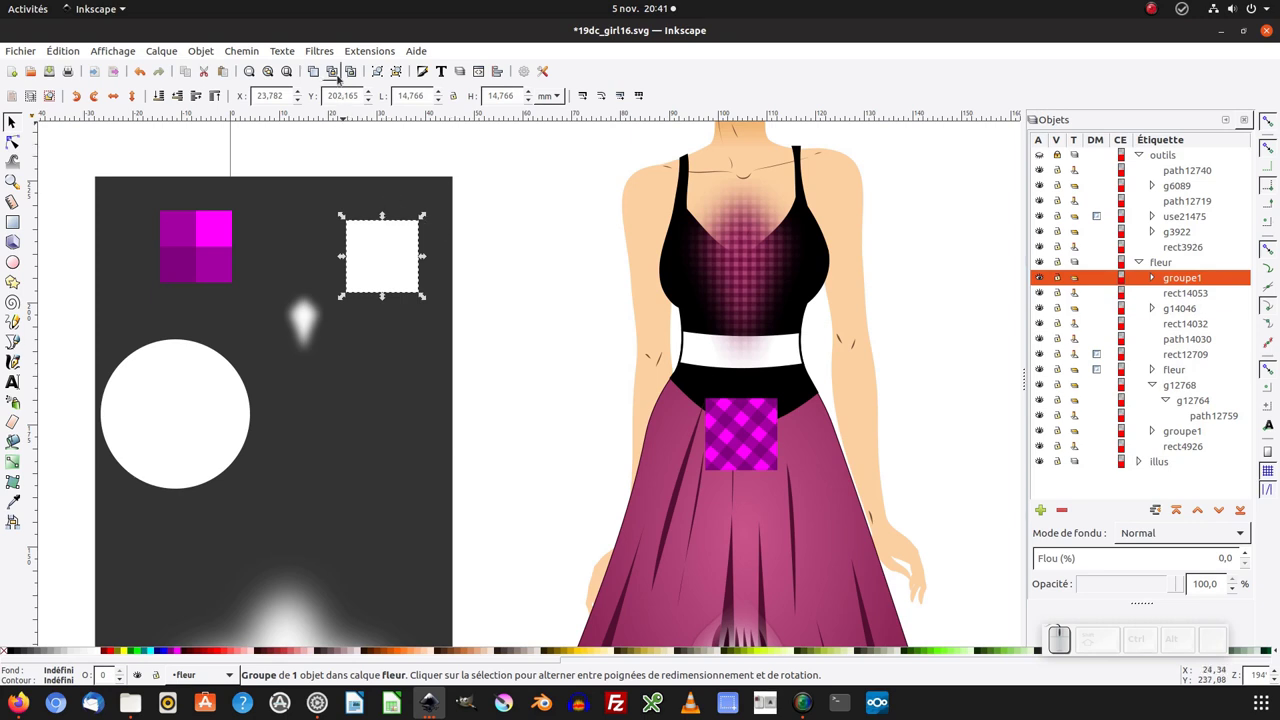
# Step: Clone groupe1, place it over the patterned skirt square and select both for centring
pyautogui.click(343, 79)
pyautogui.moveTo(396, 254); pyautogui.dragTo(447, 356)
pyautogui.moveTo(425, 344); pyautogui.dragTo(737, 409)
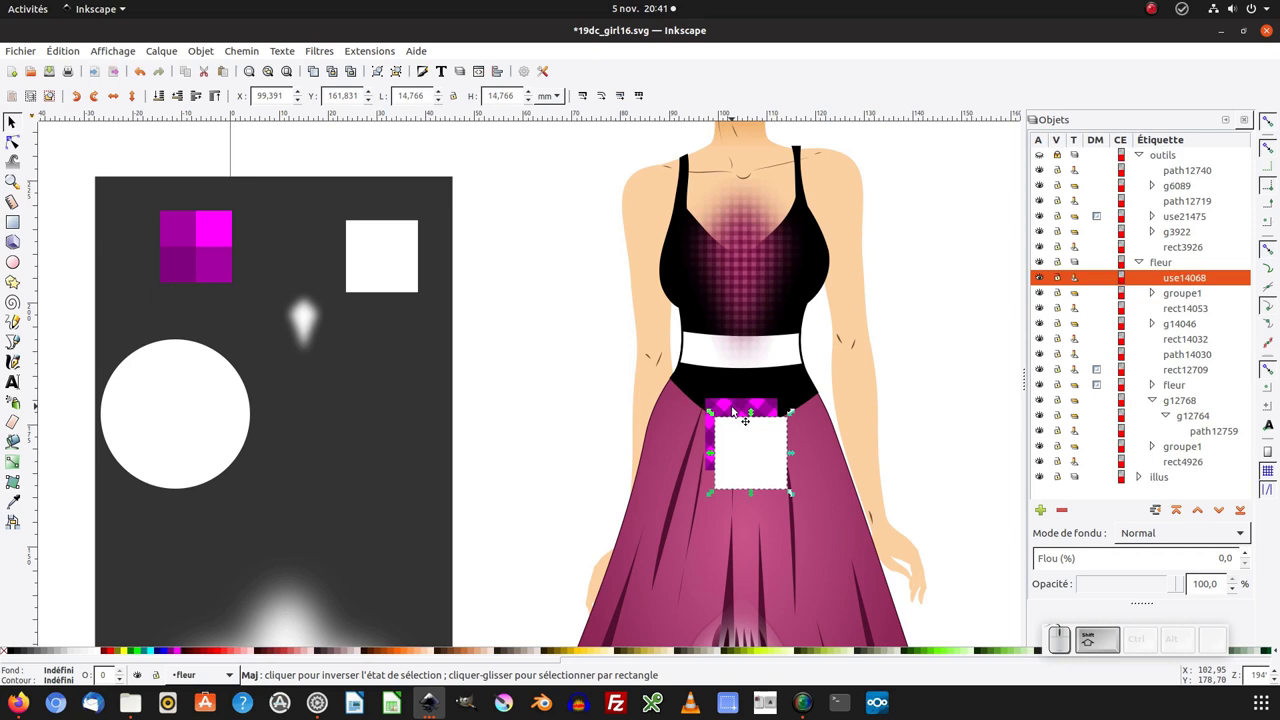
pyautogui.click(737, 409)
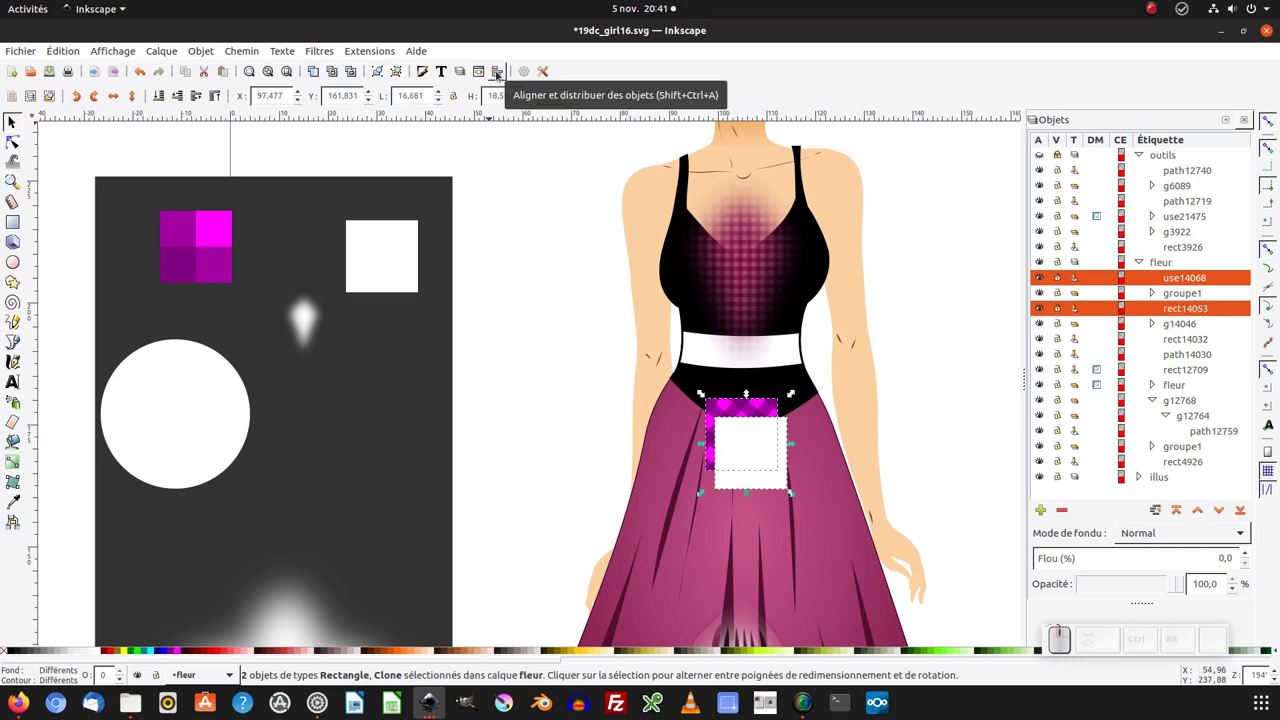
pyautogui.click(502, 76)
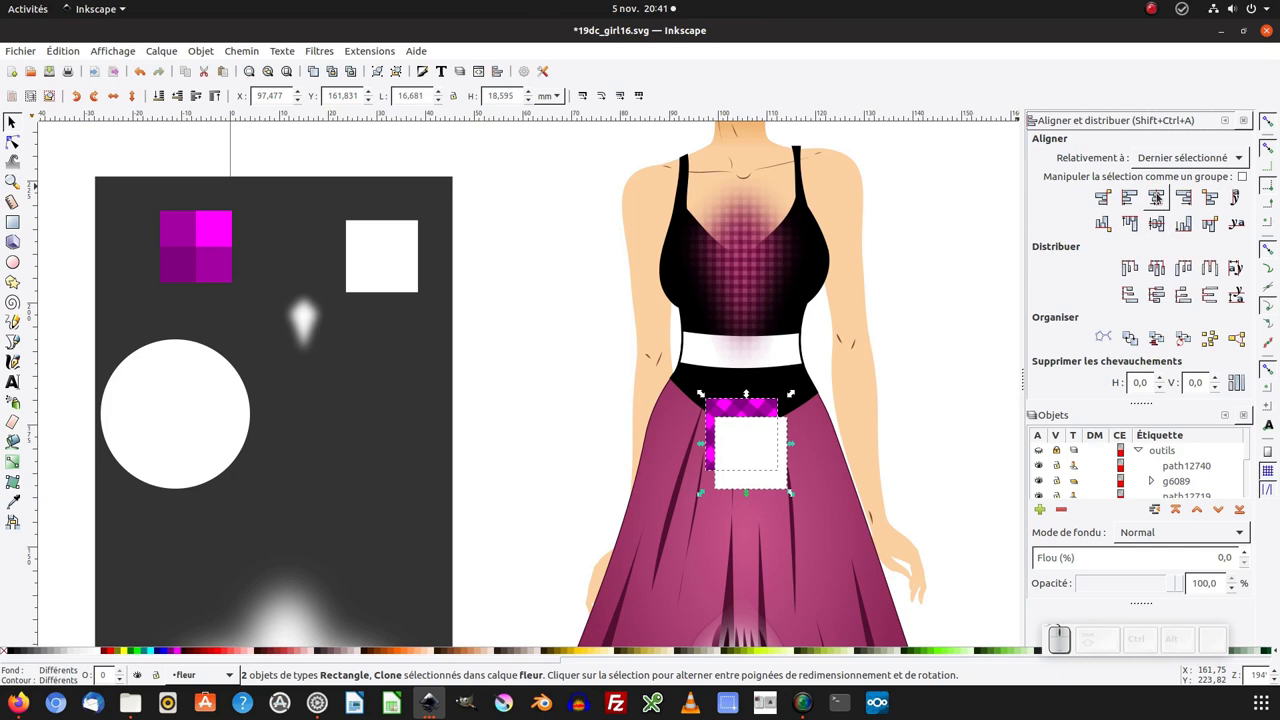
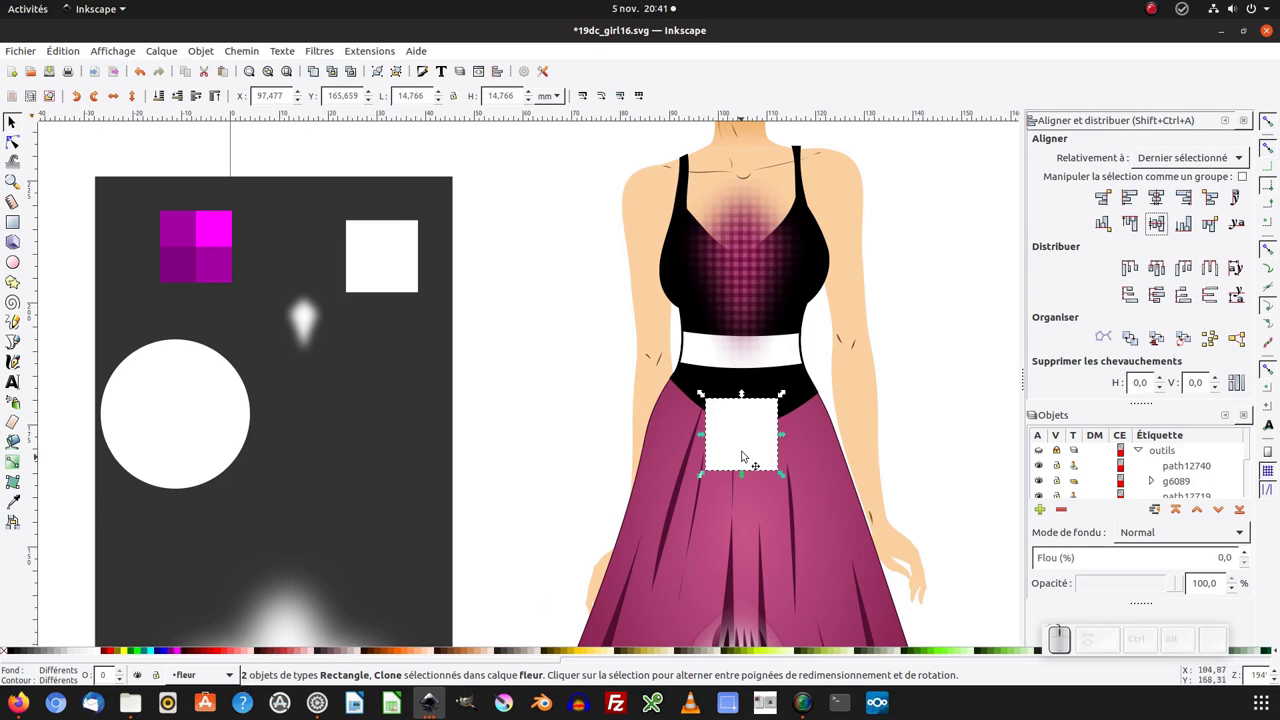
# Step: Mask the magenta patterned square with the white clone via Objet > Masque > Définir
pyautogui.rightClick(746, 433)
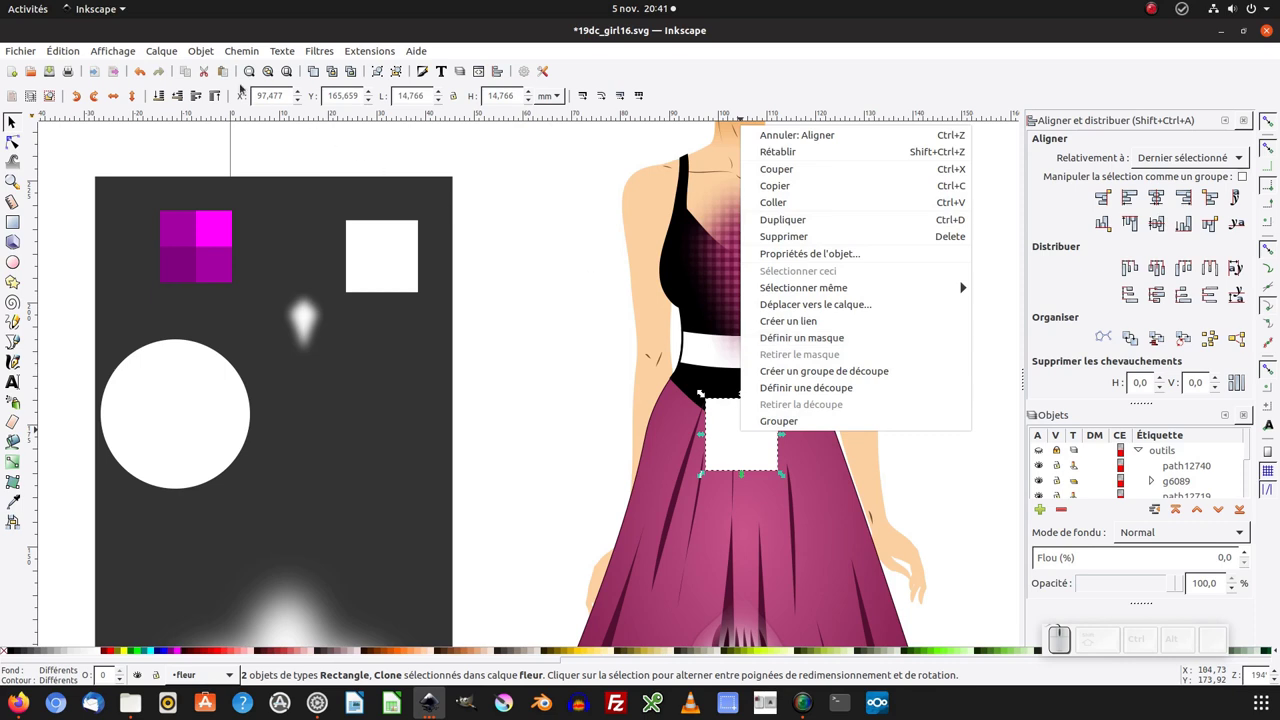
pyautogui.click(208, 56)
pyautogui.click(208, 53)
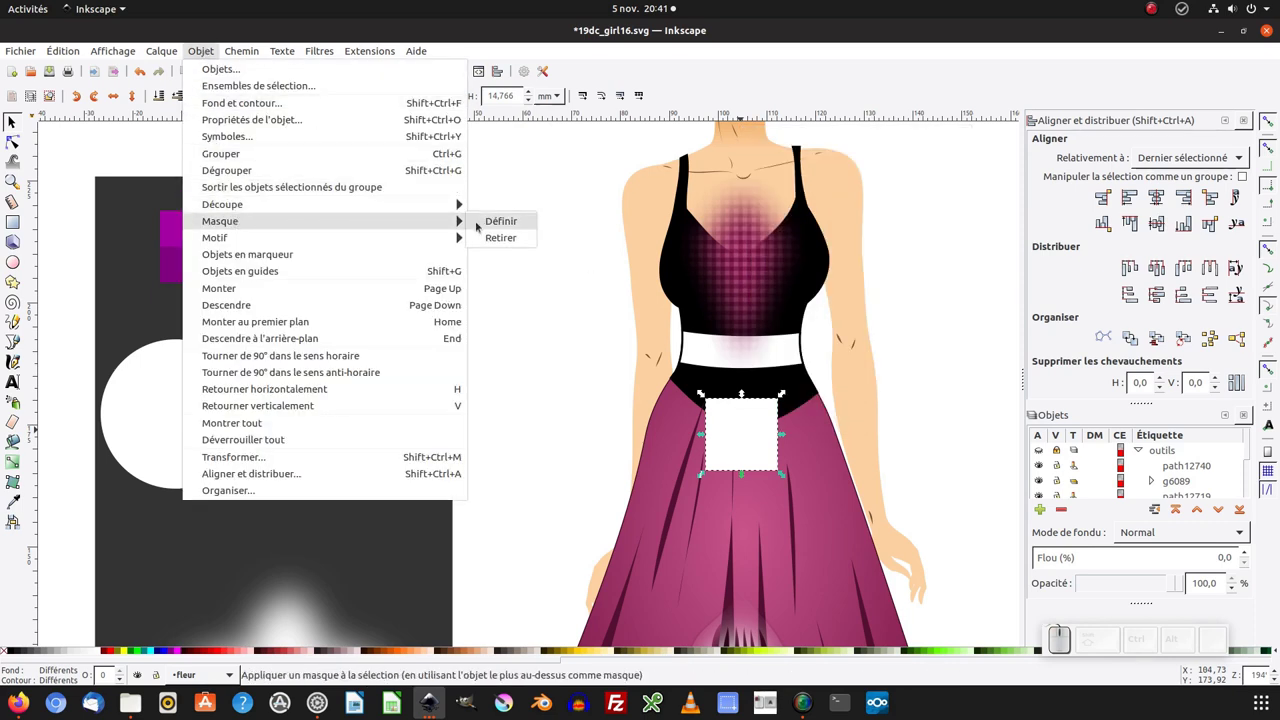
pyautogui.click(496, 225)
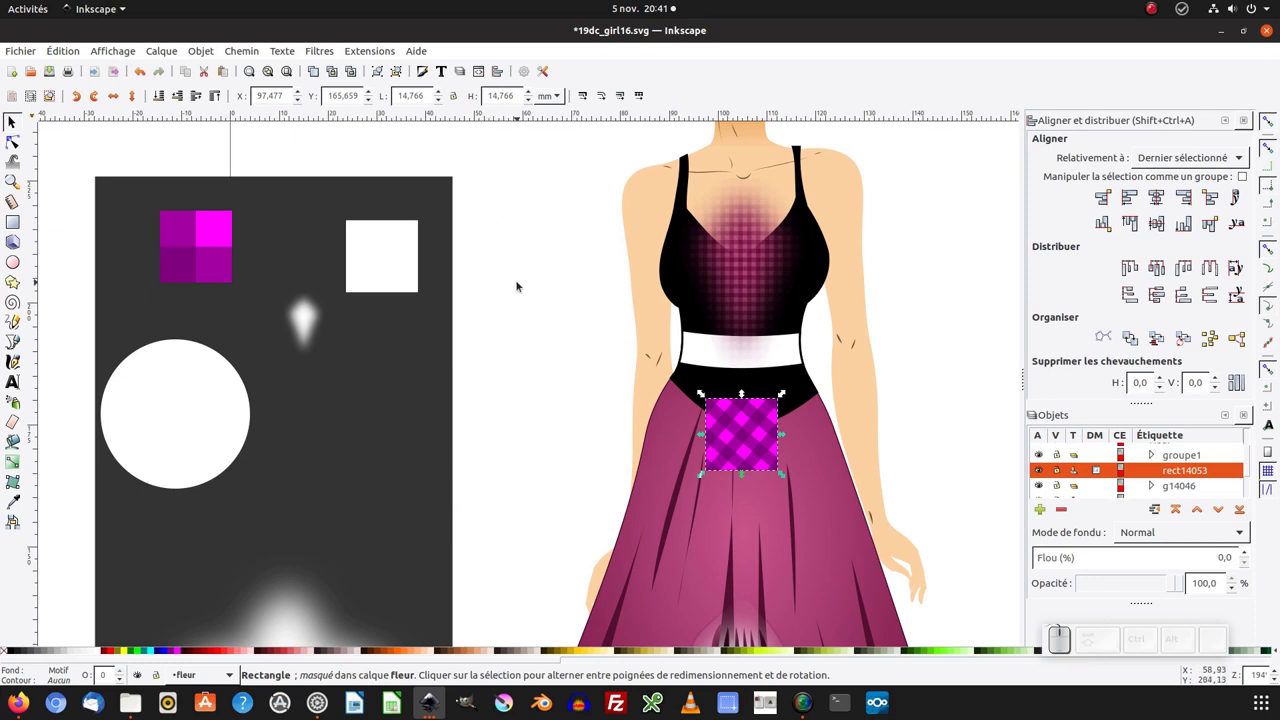
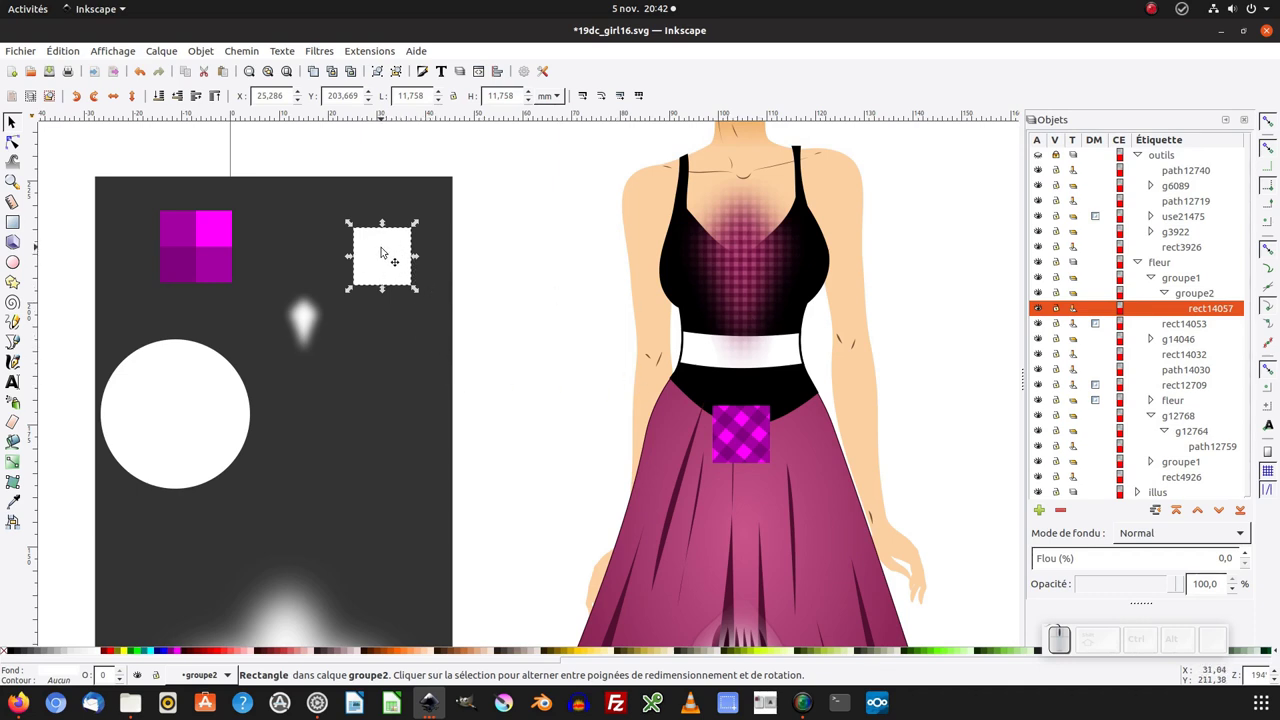
# Step: Blur the white square to 19 so the spot fades softly, selecting rect14057 inside groupe2
pyautogui.click(423, 75)
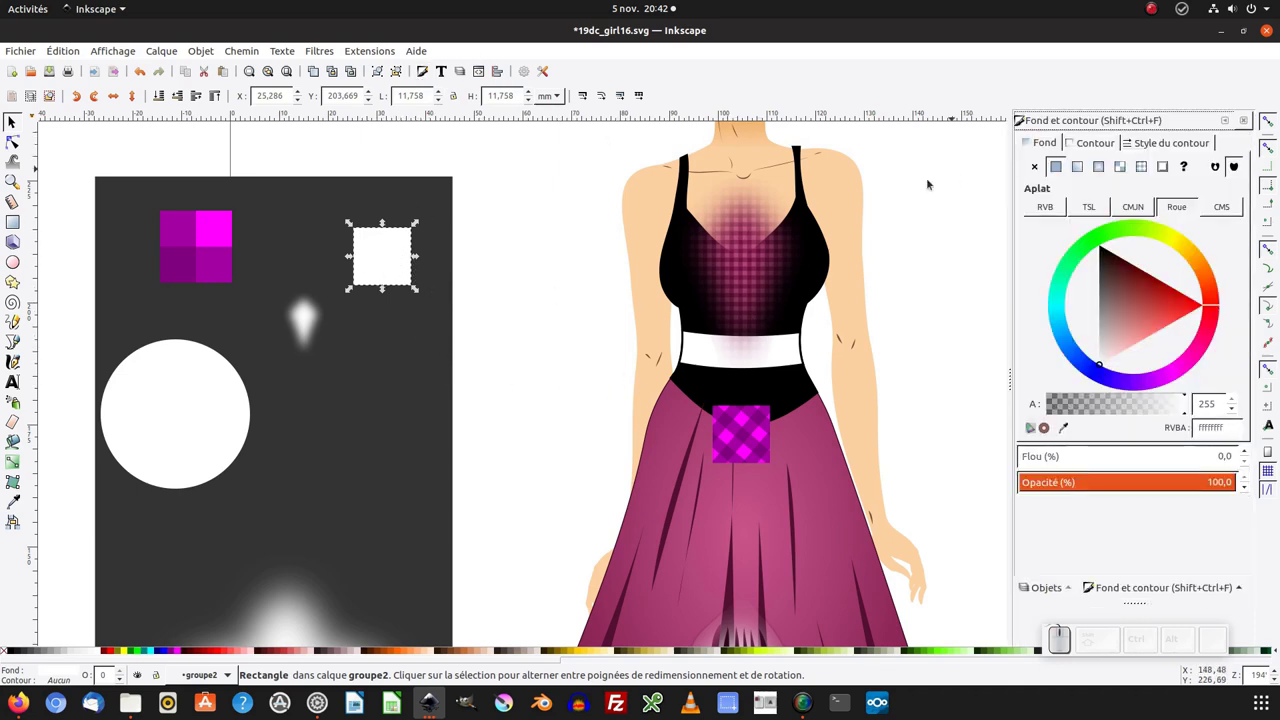
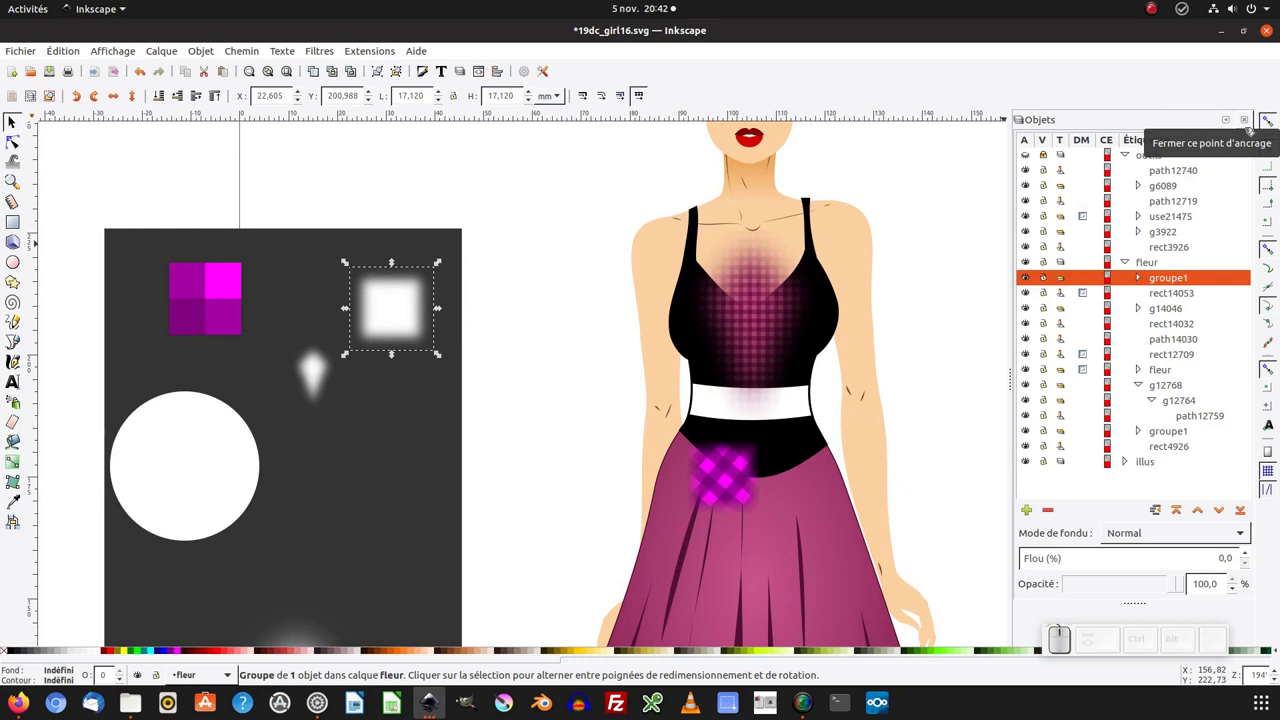
pyautogui.click(1145, 281)
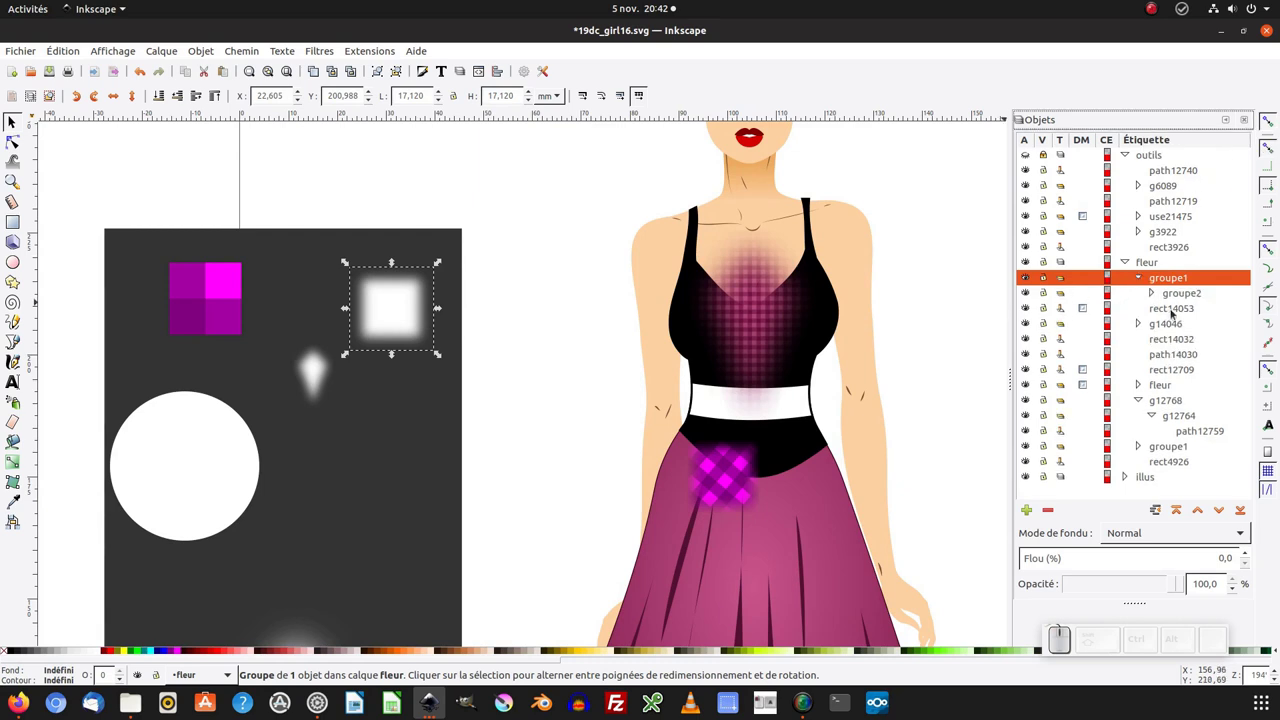
pyautogui.click(1157, 296)
pyautogui.click(1208, 312)
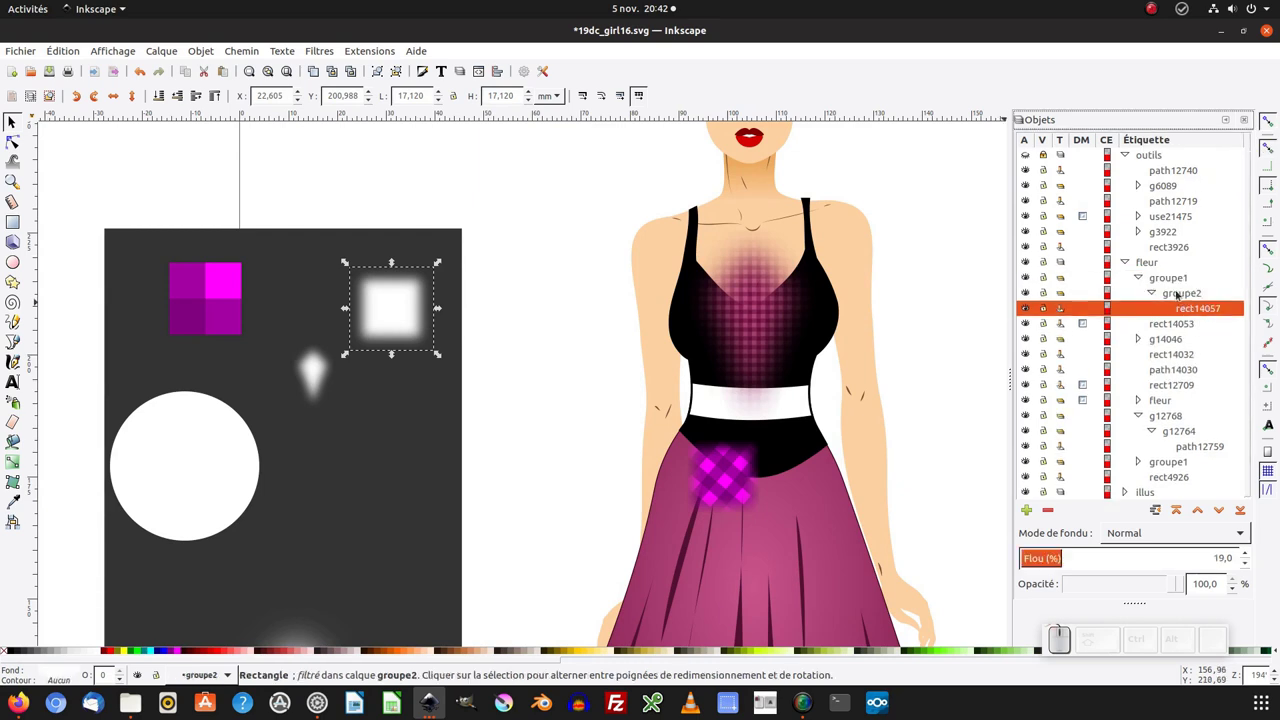
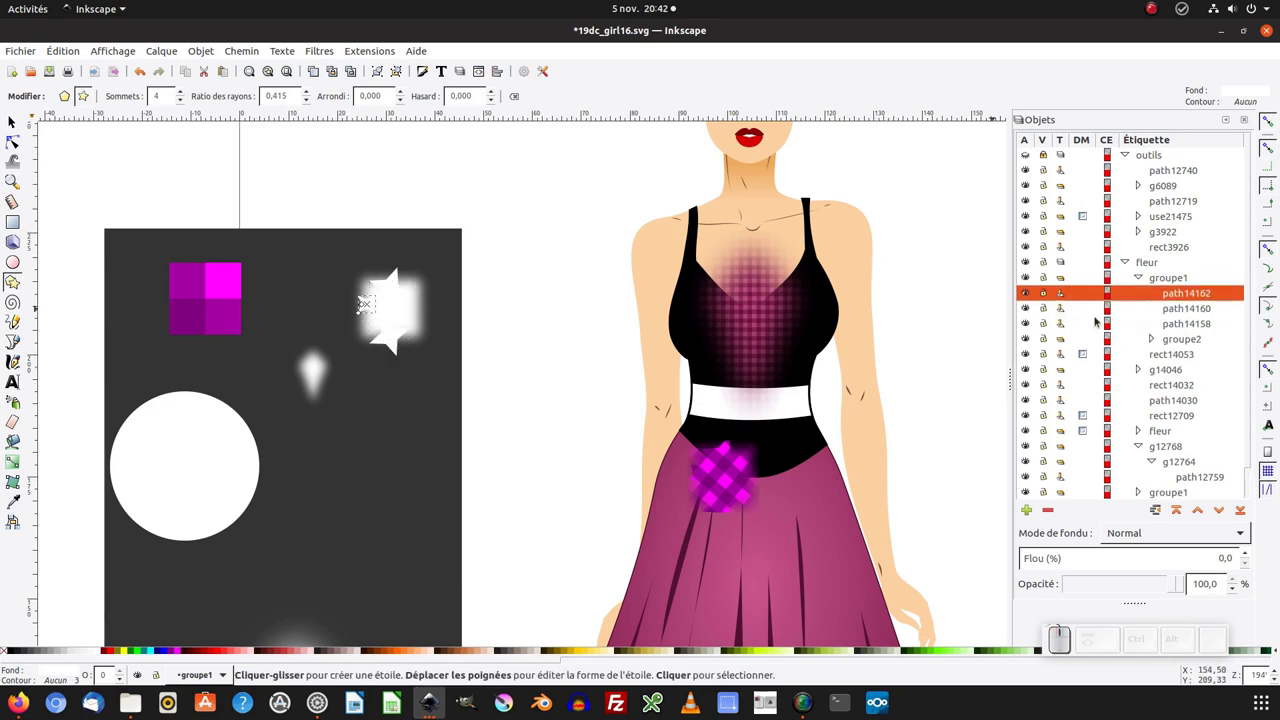
# Step: Add another 4-corner white star over the blurred square, then reselect the square to check the mask
pyautogui.click(1154, 340)
pyautogui.click(1200, 358)
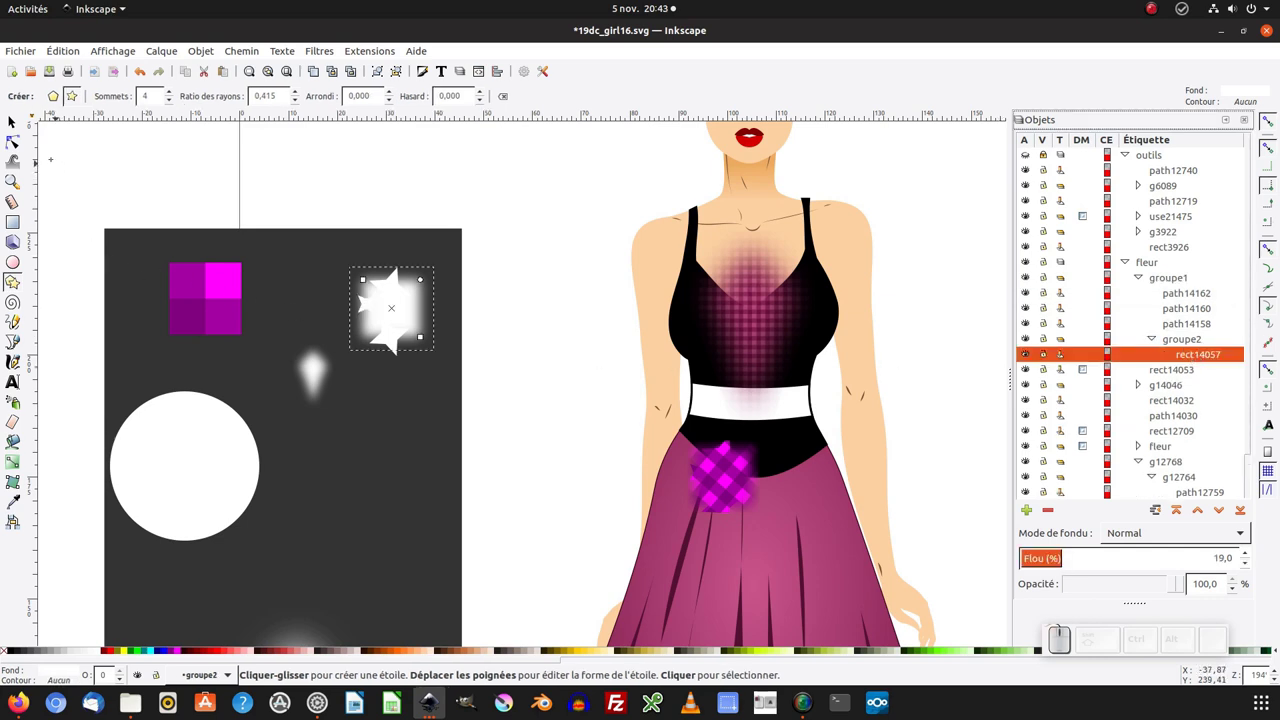
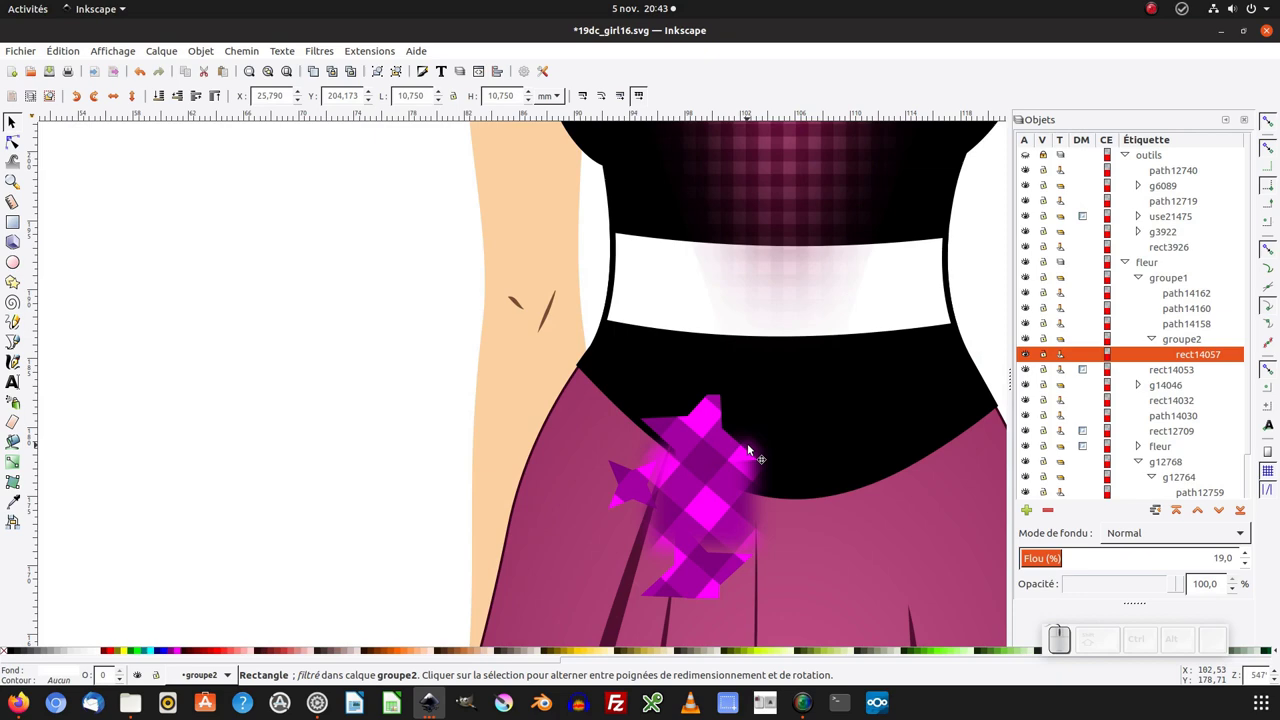
pyautogui.press('KP_Subtract')
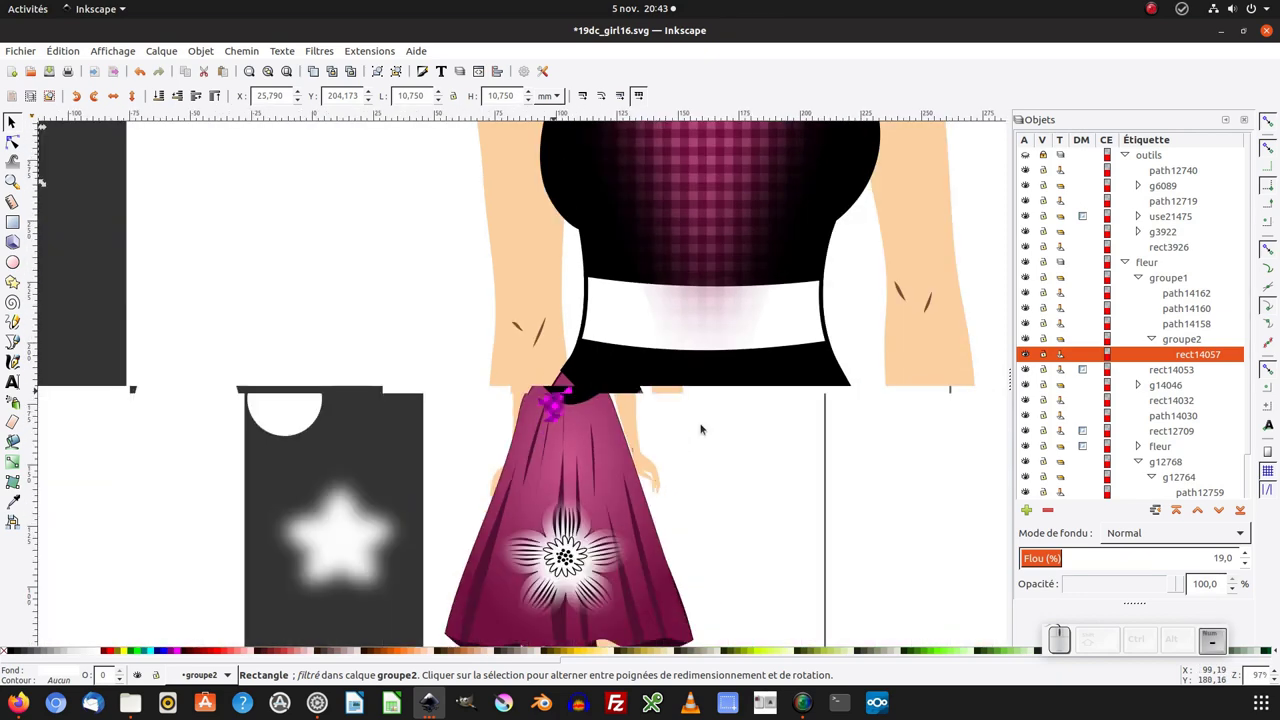
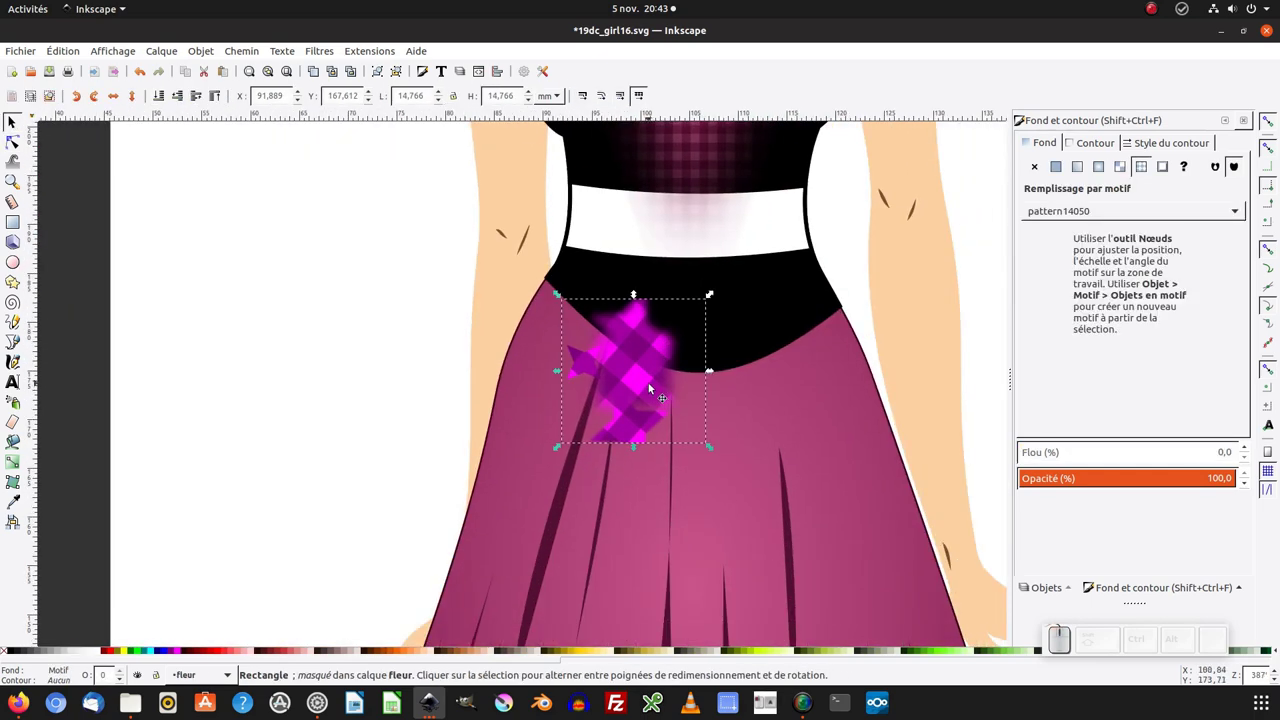
# Step: Fit the whole page and deselect to preview the star-edged magenta spot below the waistband
pyautogui.press('KP_5')
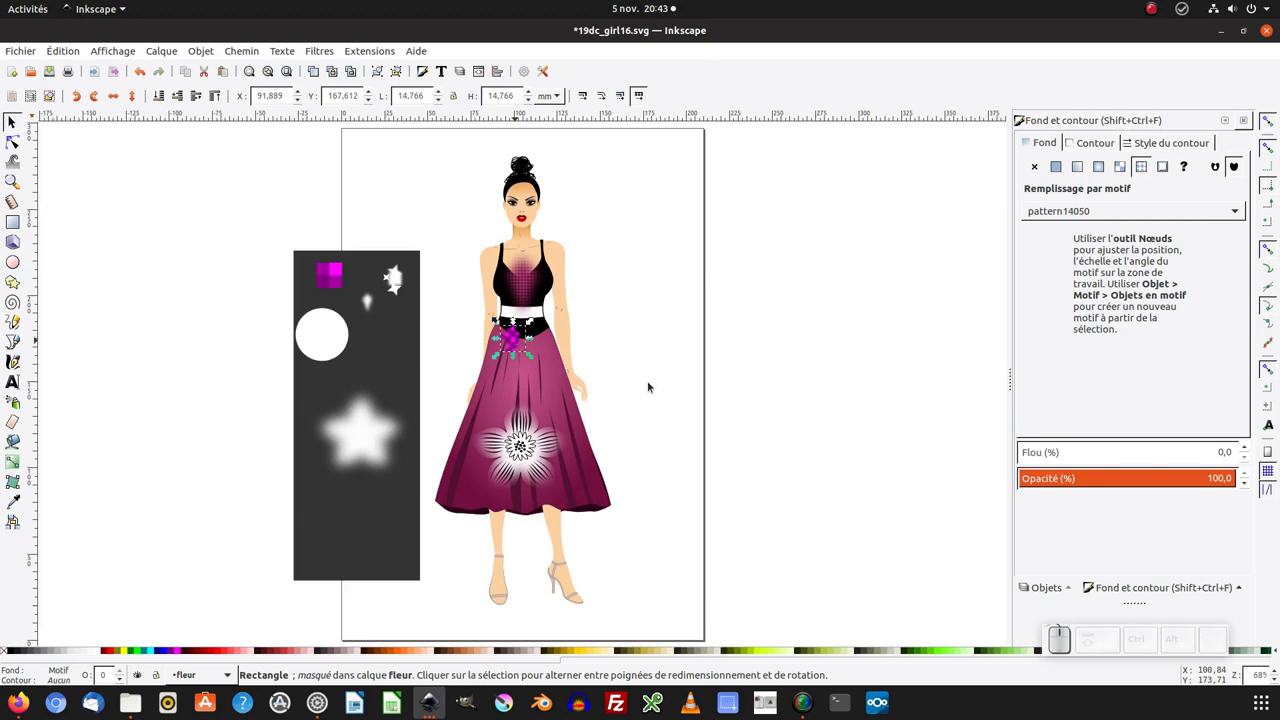
pyautogui.click(642, 365)
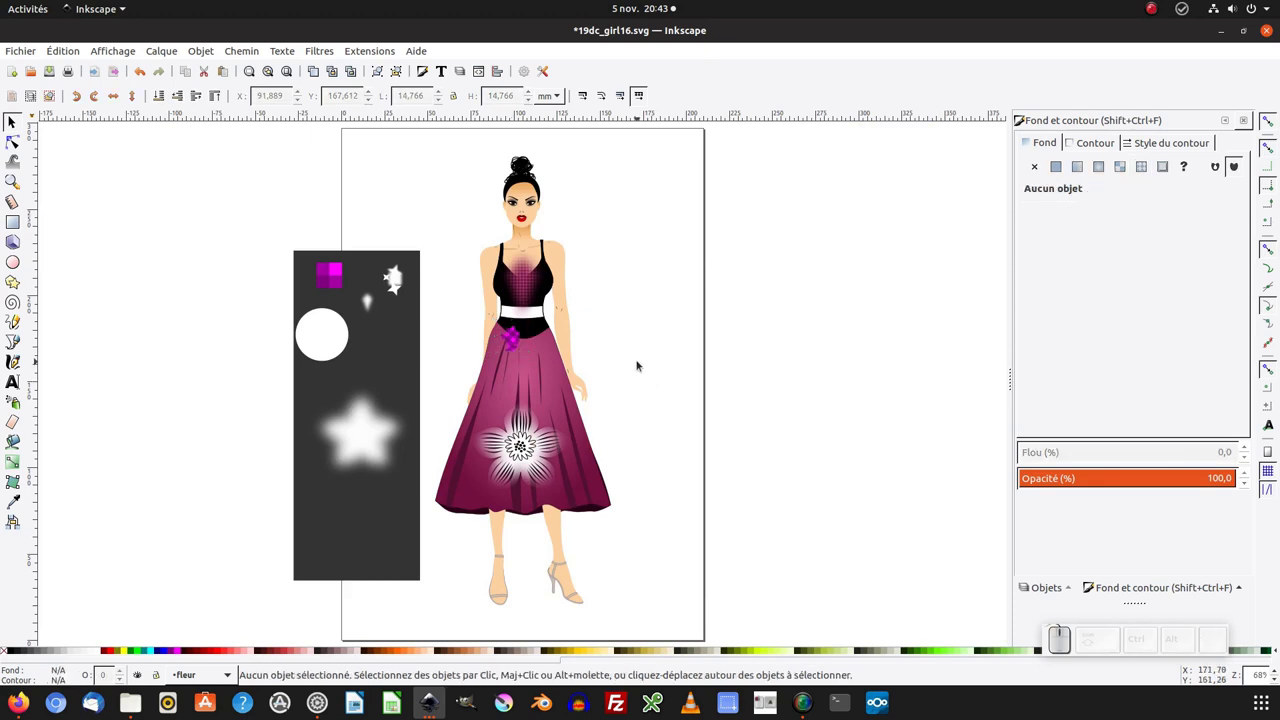